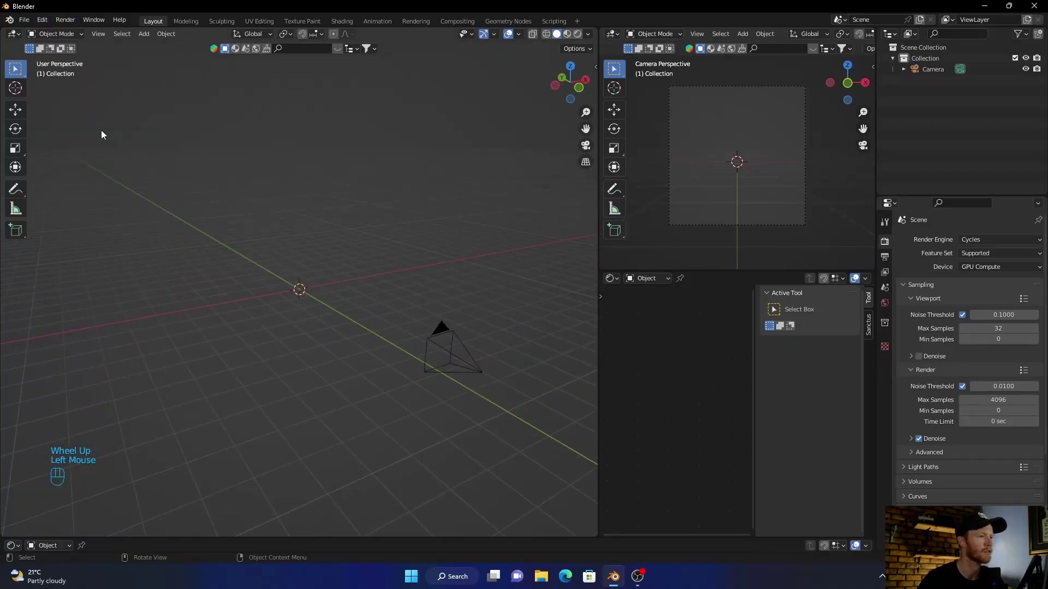
- Add a Landscape mesh and tune its noise settings toward smooth, rolling dunes
left_click_drag(48, 25, 79, 172)
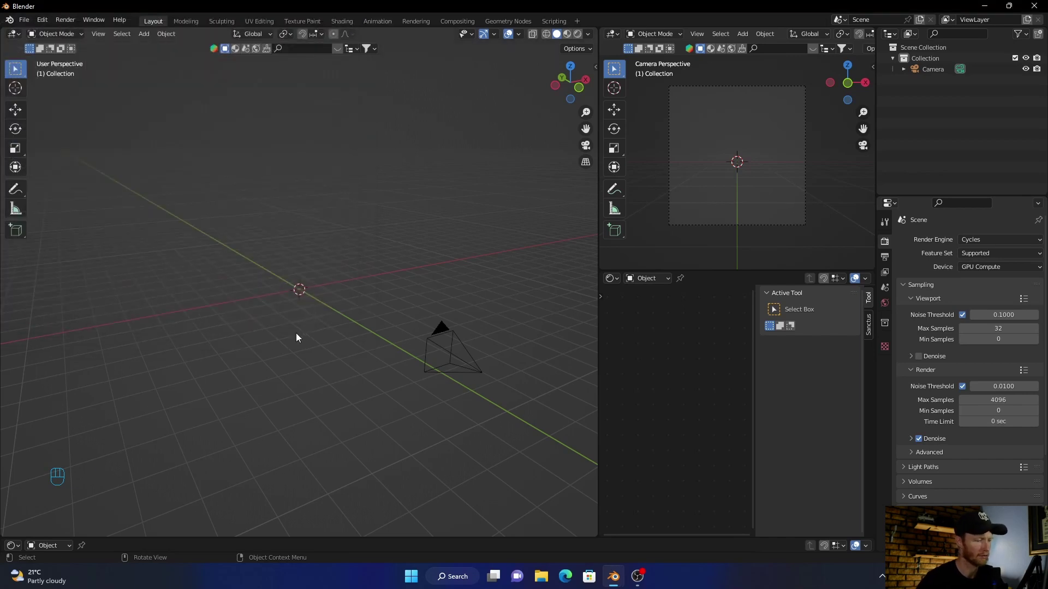
key("shift+a")
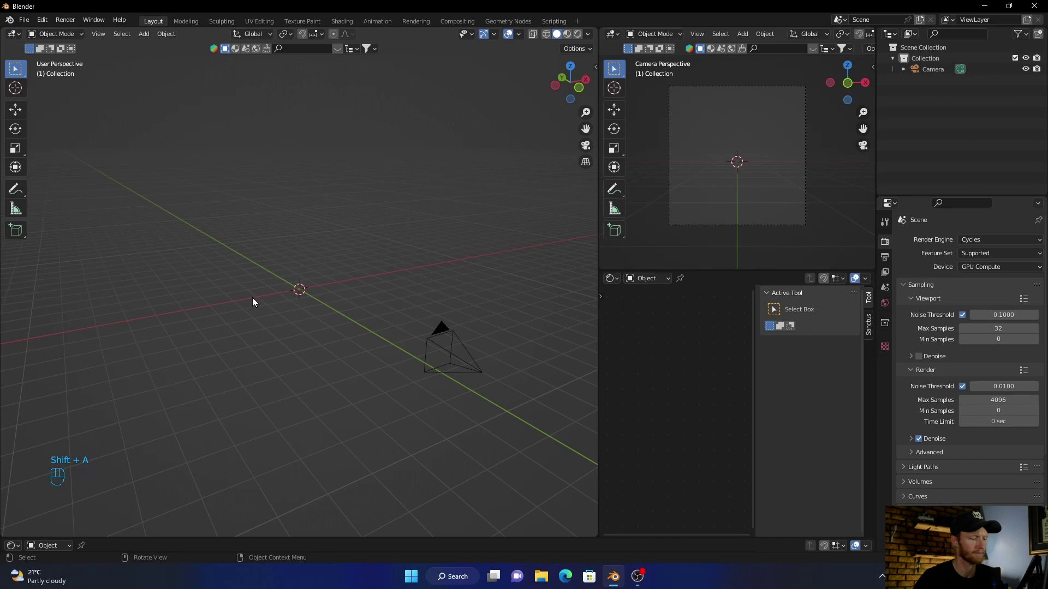
key("shift+a")
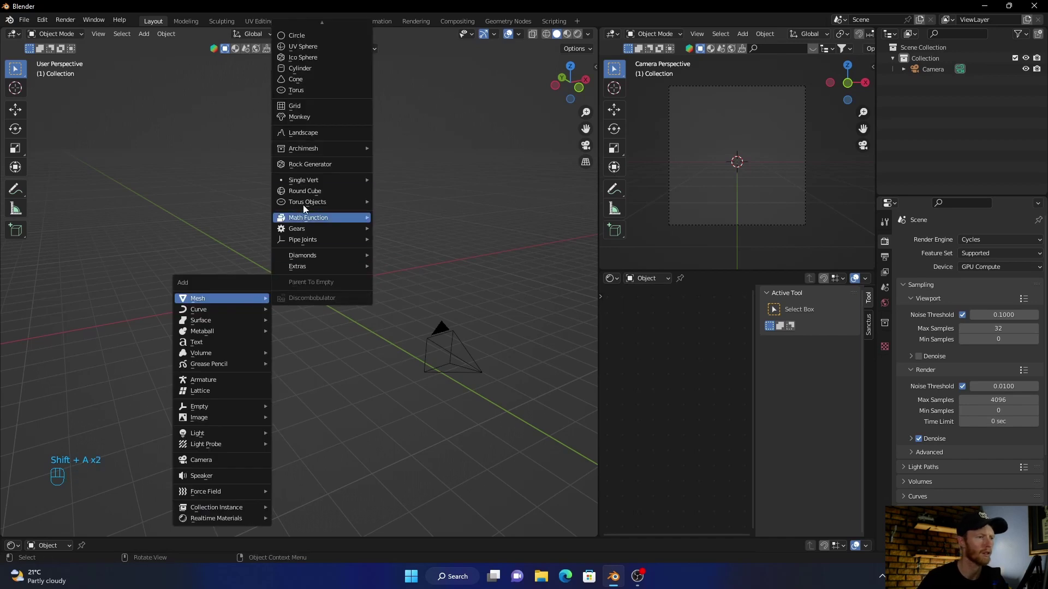
scroll("up", 3)
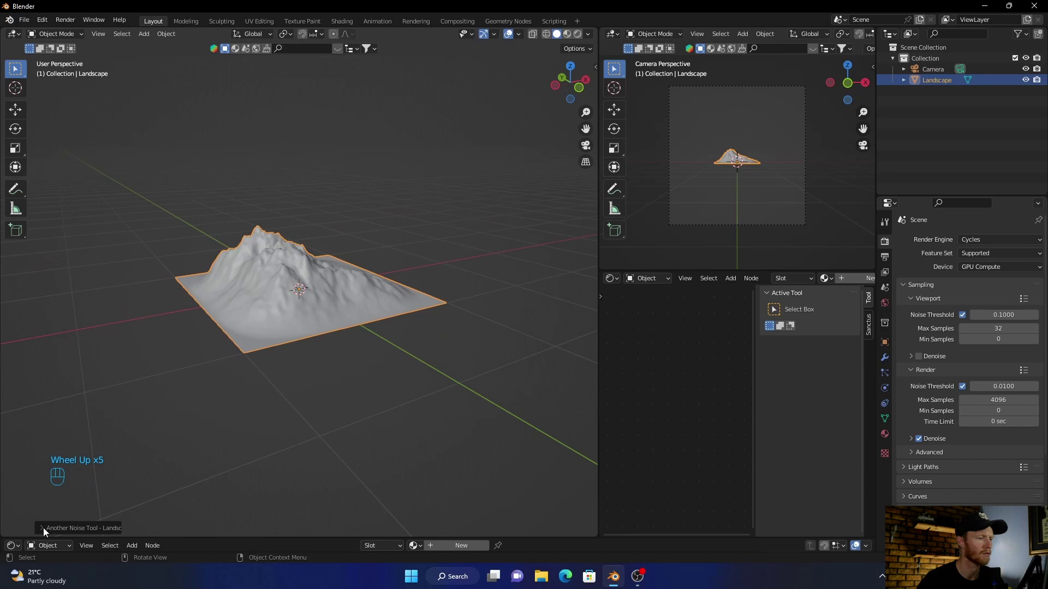
left_click(46, 530)
left_click_drag(91, 84, 88, 220)
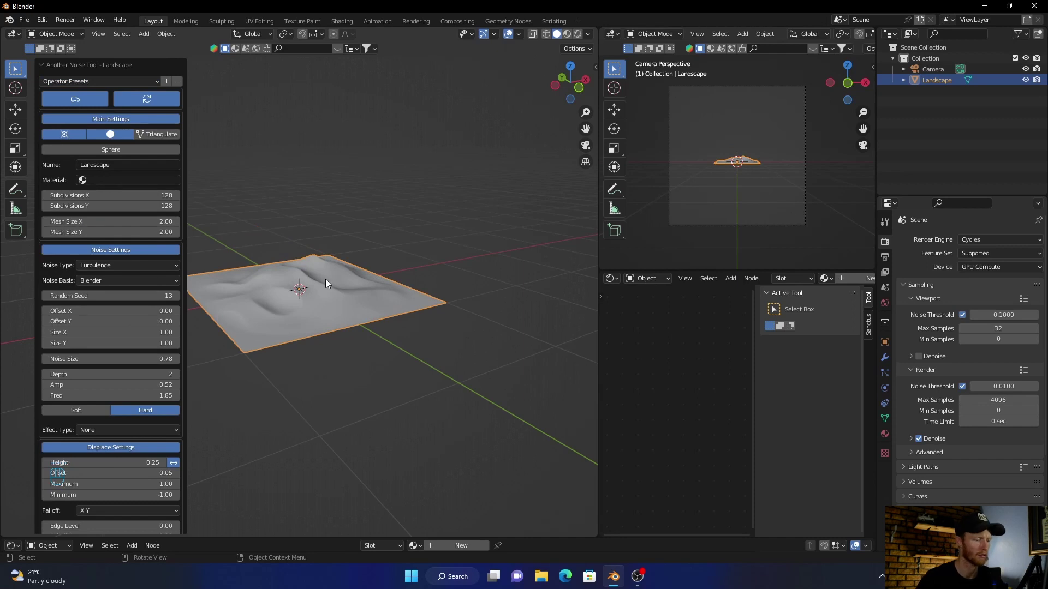
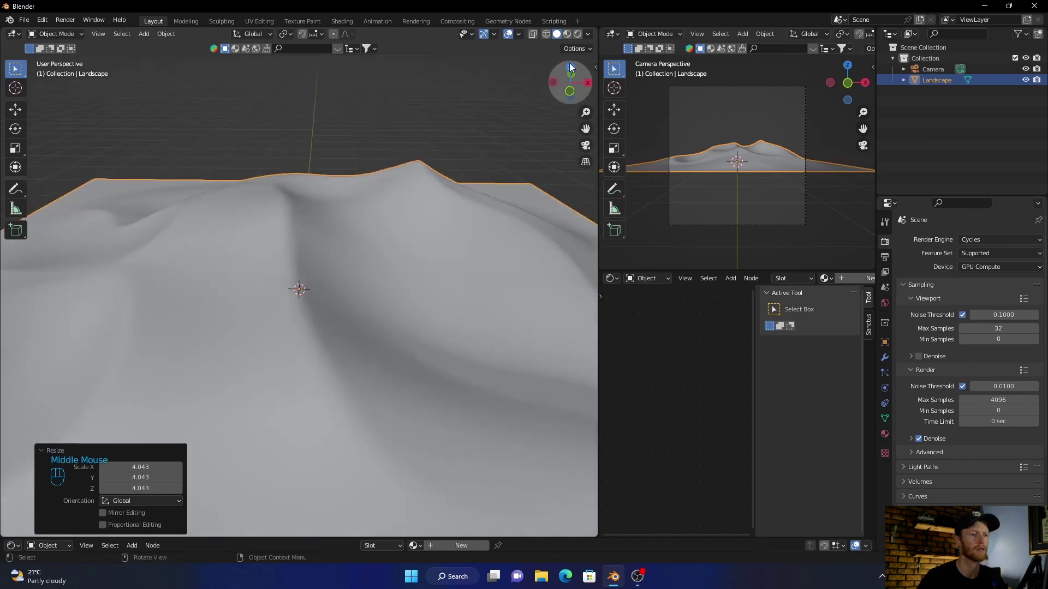
- From top view, move the landscape along the Y axis so its dune peaks fill the camera
left_click(572, 68)
scroll("down", 3)
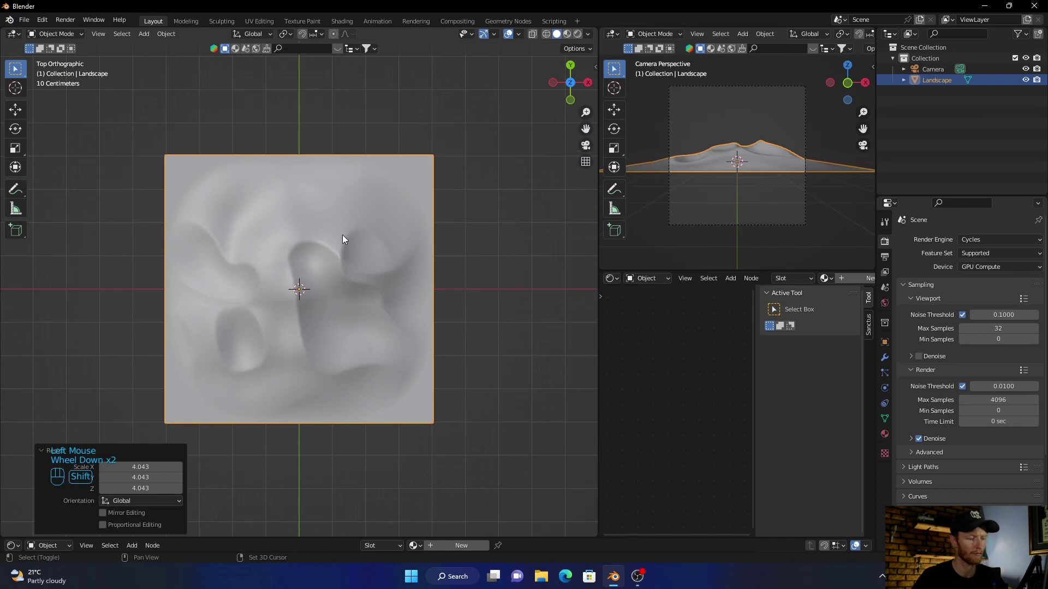
key("g")
middle_click(737, 154)
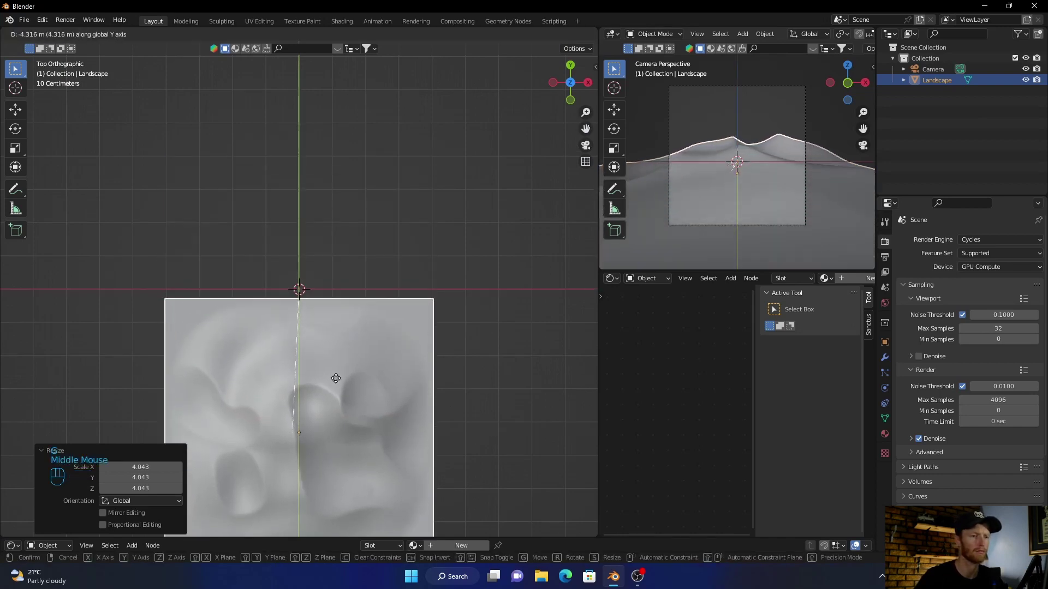
left_click(339, 381)
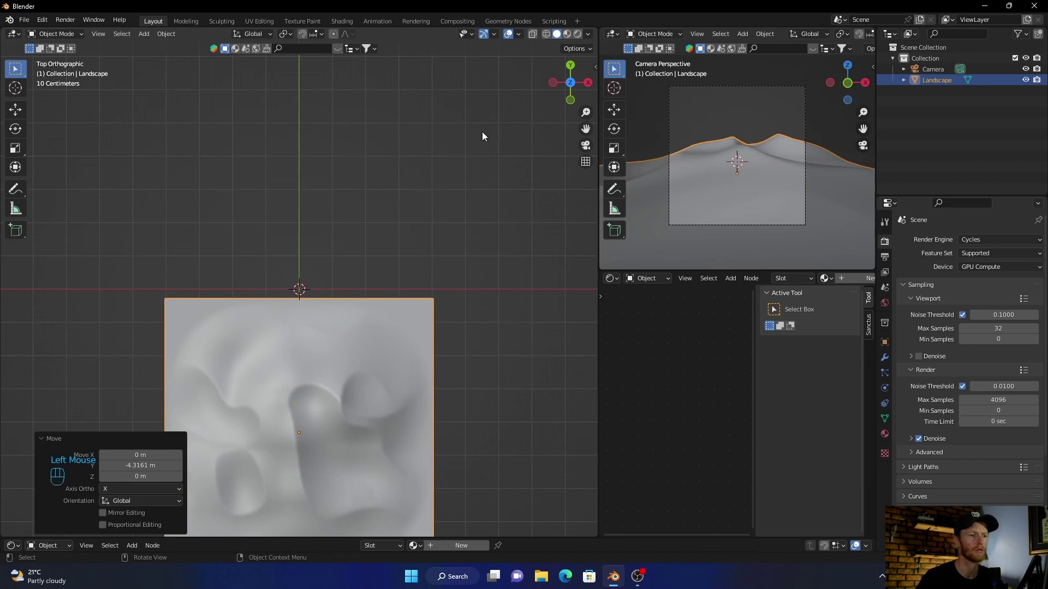
- Duplicate the landscape and place the copy further back along Y
left_click(583, 151)
left_click(520, 211)
left_click_drag(512, 187, 520, 204)
left_click(575, 71)
scroll("down", 3)
left_click(344, 346)
scroll("down", 3)
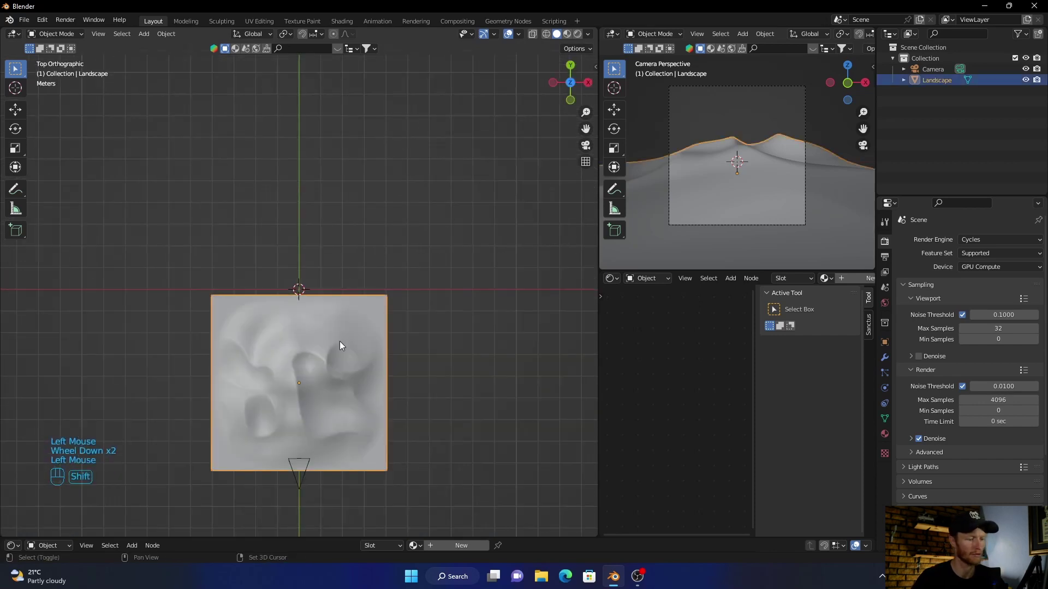
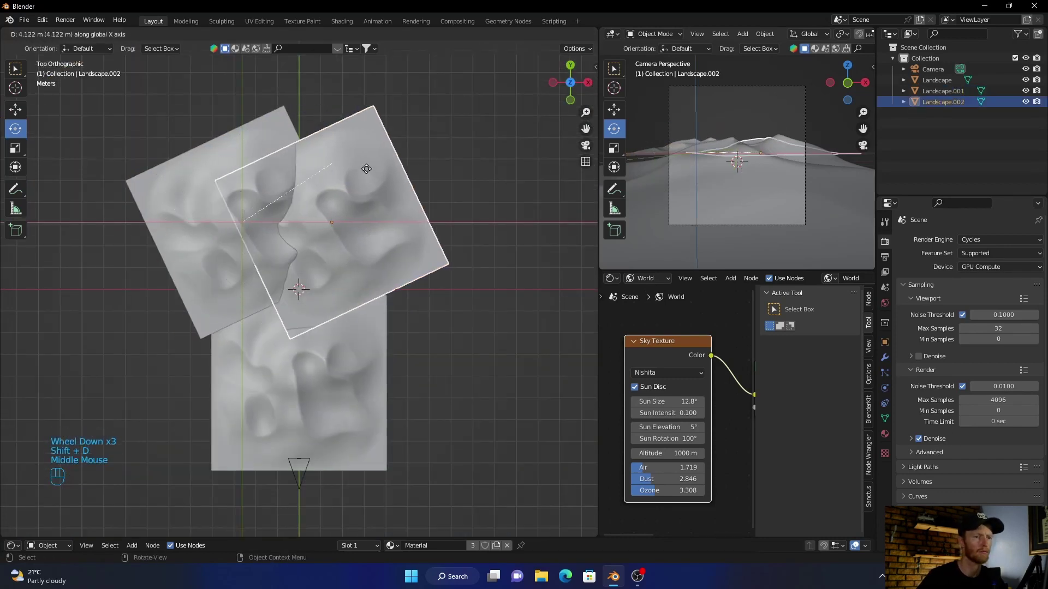
- Place the third dune copy, Landscape.002, beside the others and check it from the side
left_click(376, 172)
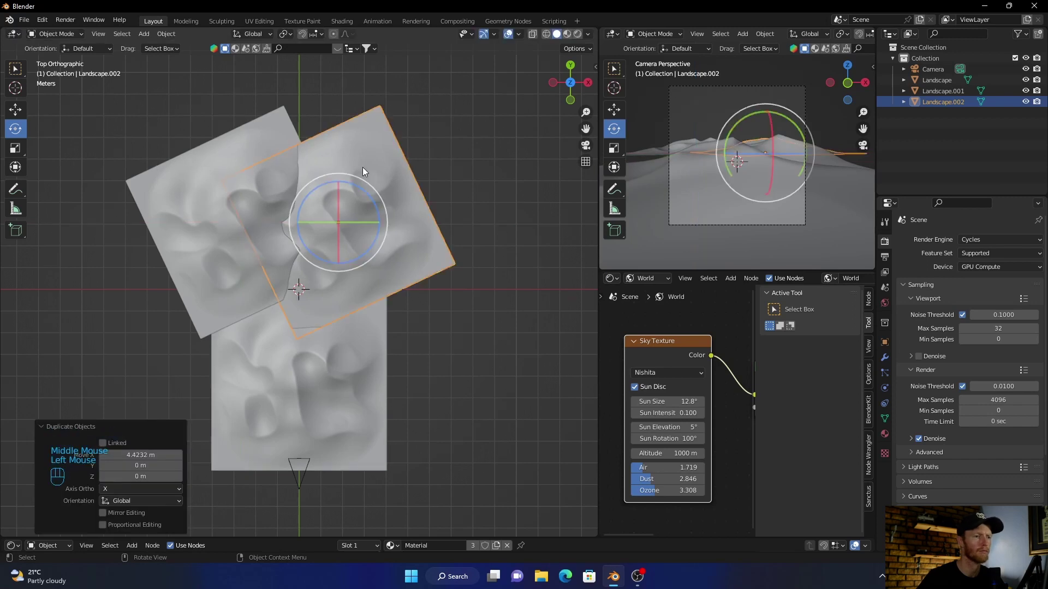
left_click(475, 129)
left_click(589, 87)
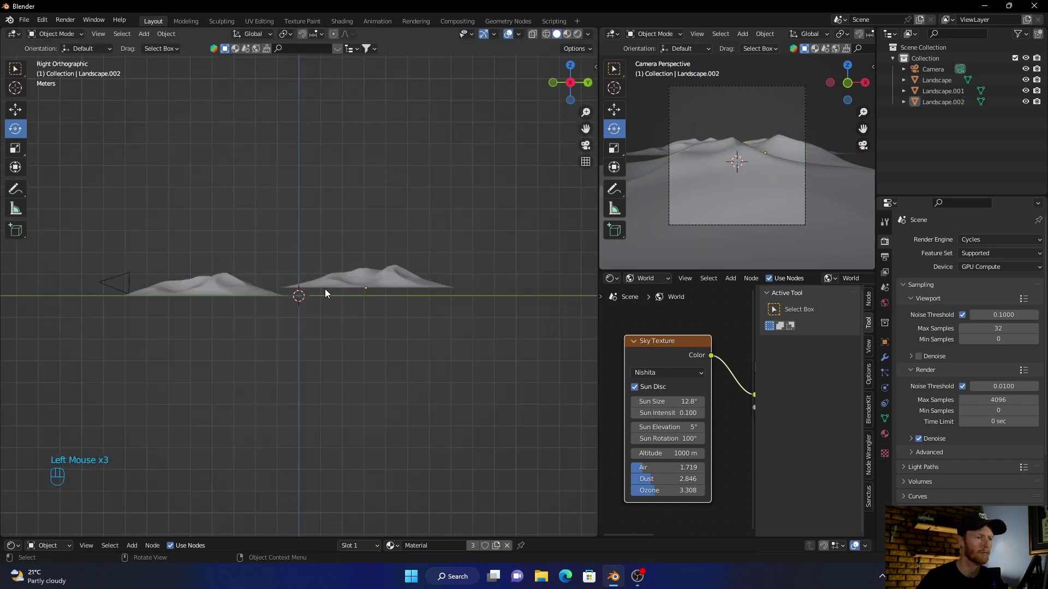
left_click_drag(317, 327, 478, 299)
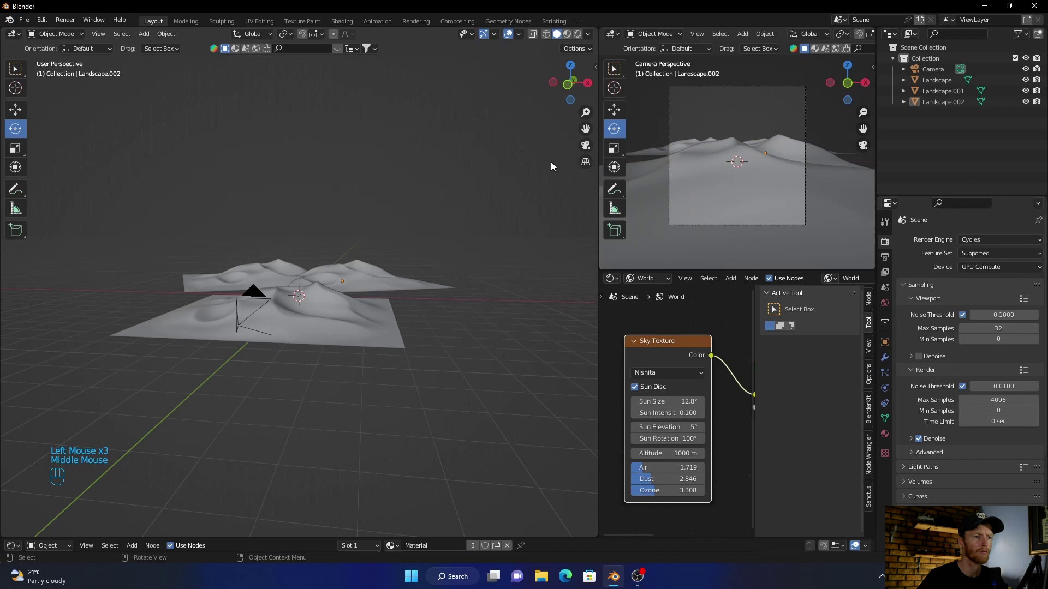
- Return to the camera view and show it in Rendered shading
left_click(586, 152)
scroll("up", 3)
left_click(579, 37)
- Select the front Landscape patch and rotate it with the Rotate tool
left_click(243, 358)
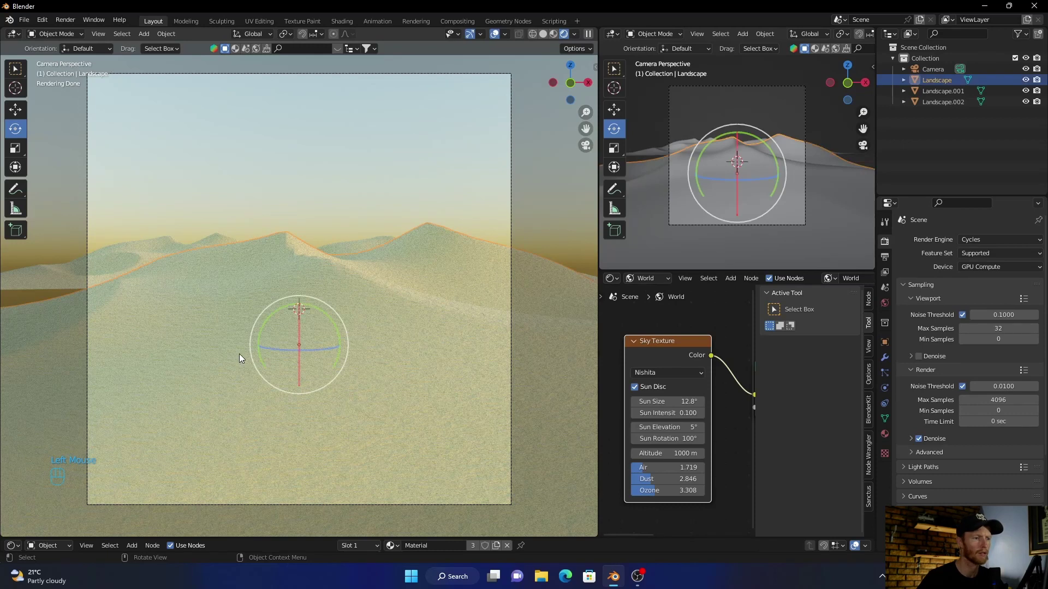
left_click_drag(535, 180, 343, 471)
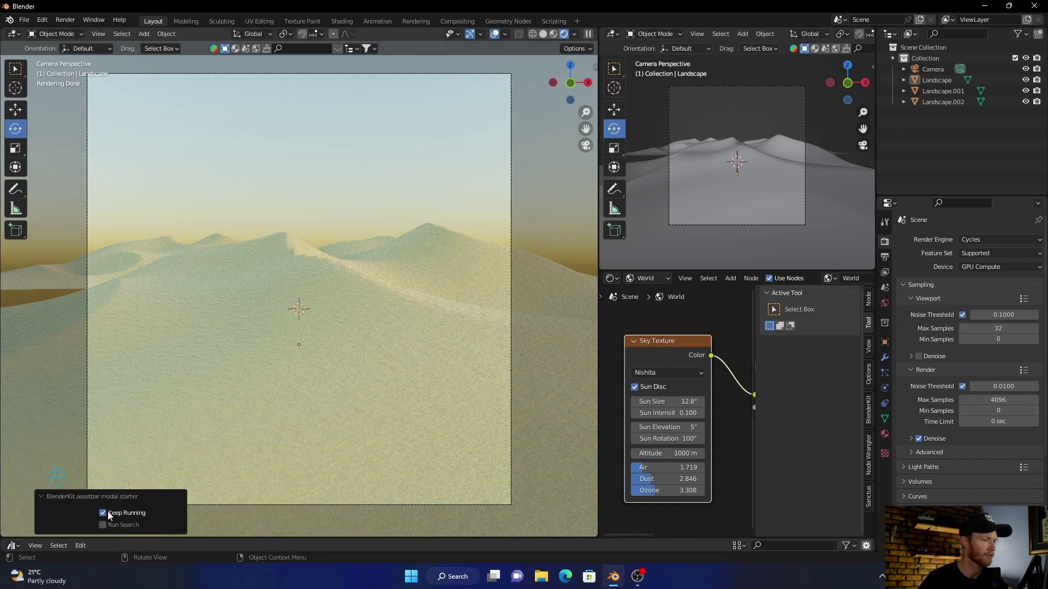
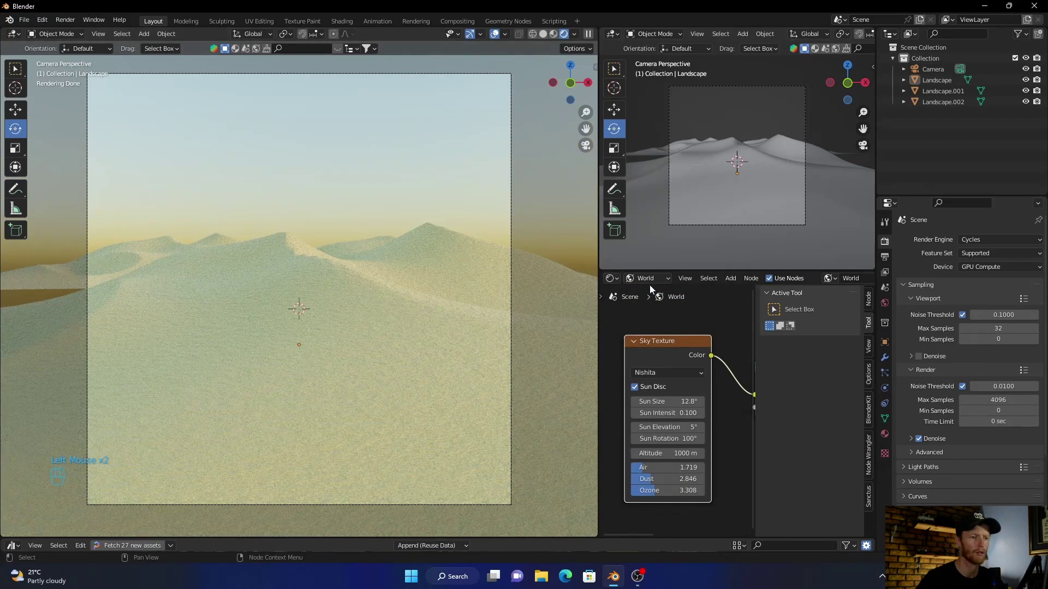
- Delete the world's Sky Texture node, add an Environment Texture and browse for a cloud HDRI
left_click_drag(670, 320, 687, 424)
key("Delete")
key("shift+a")
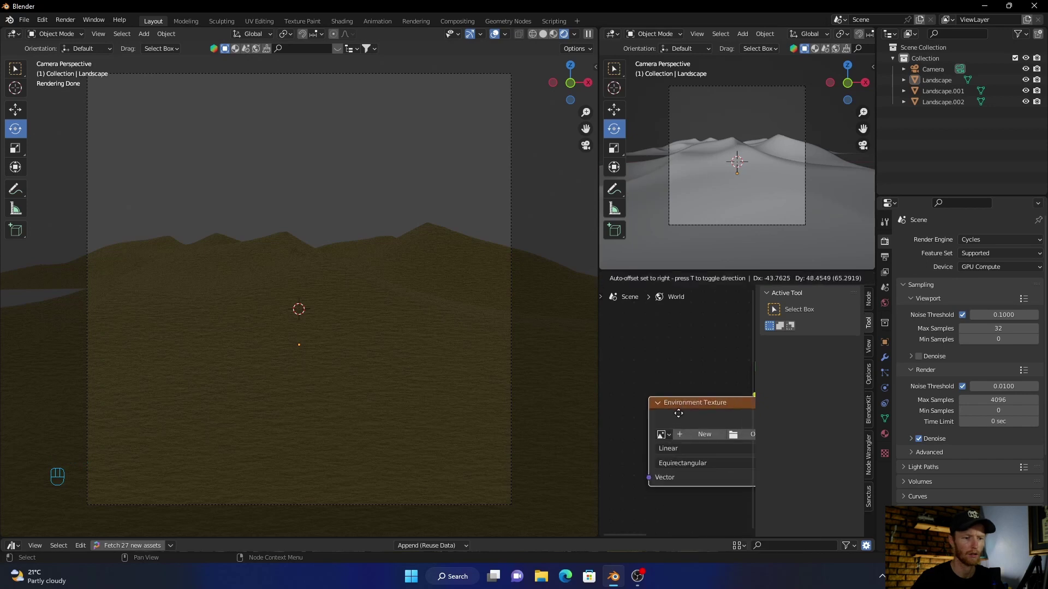
scroll("down", 3)
middle_click(709, 358)
left_click_drag(684, 414, 727, 411)
- Load the chosen cloud HDRI into the Environment Texture lighting the world
left_click(674, 422)
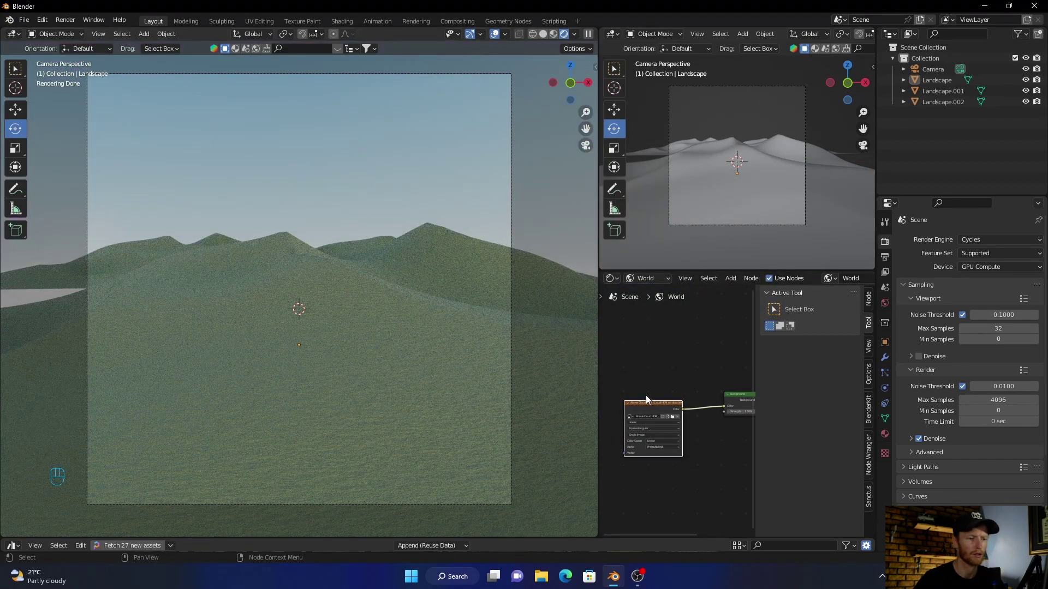
left_click(649, 411)
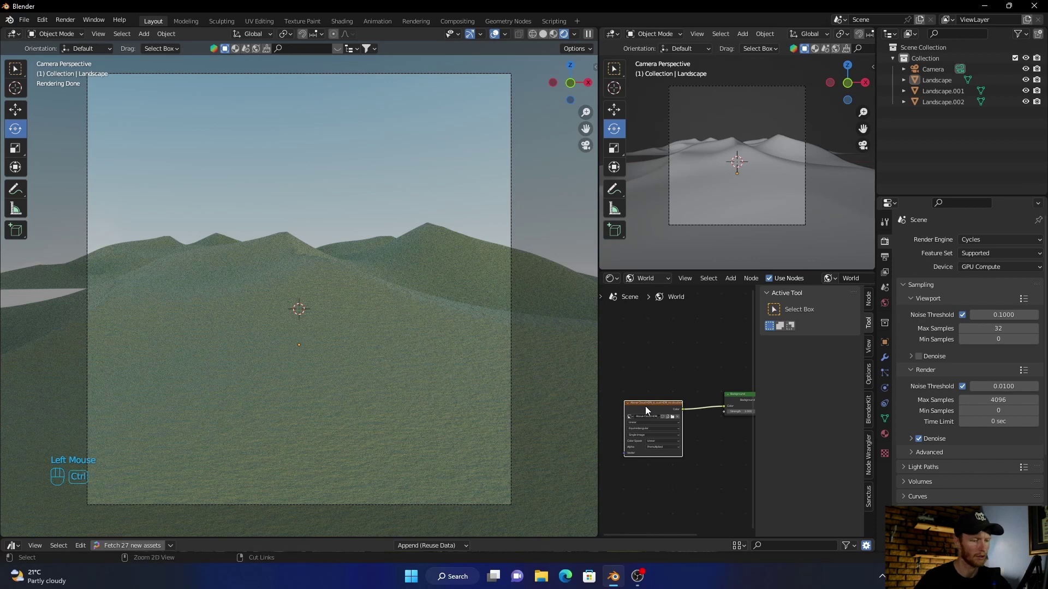
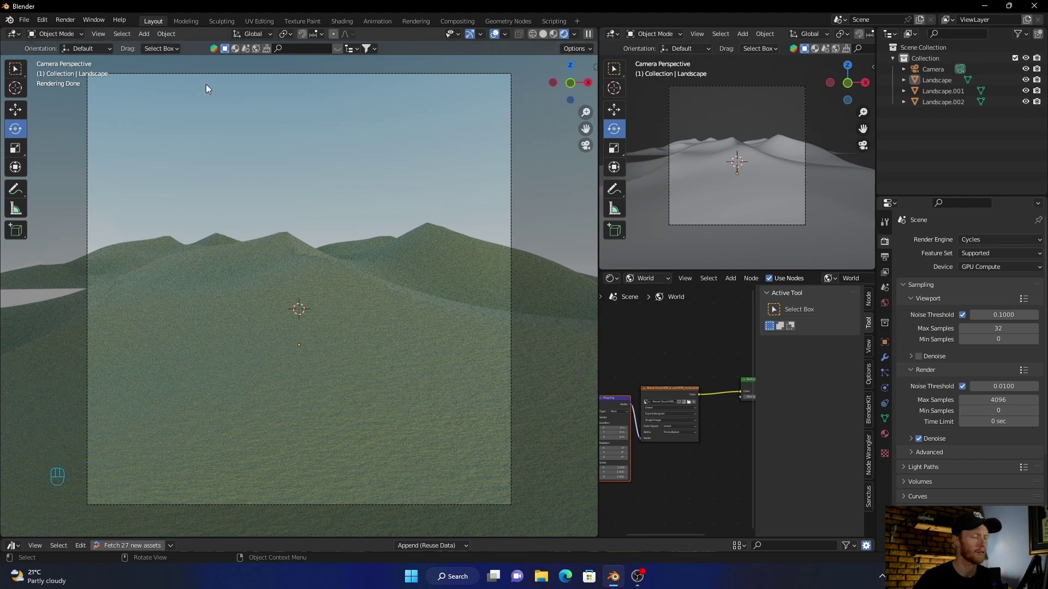
- Add a Sun light to the scene and select it
left_click(460, 86)
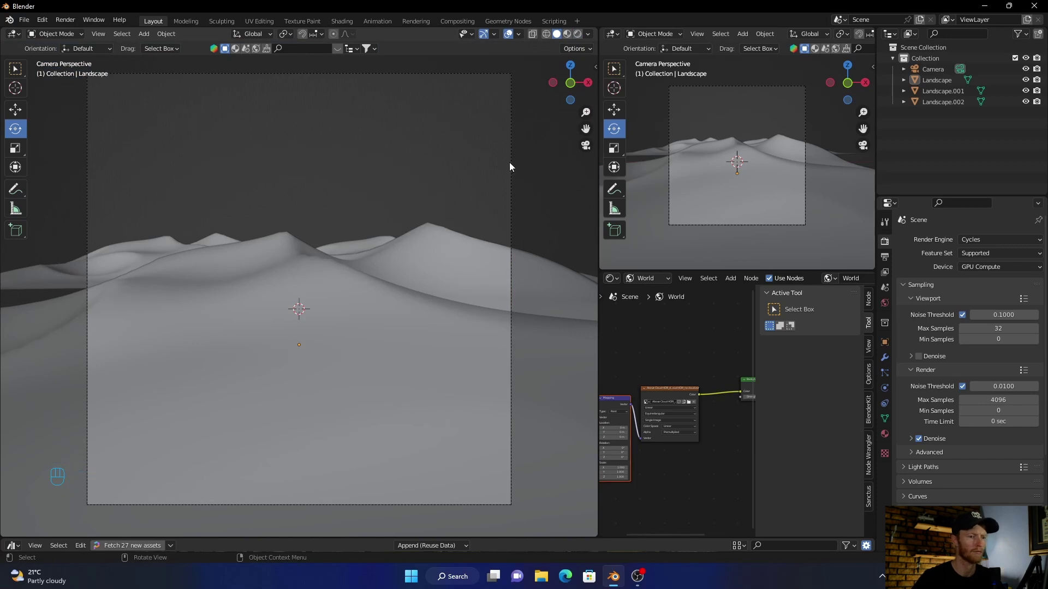
left_click(525, 170)
key("shift+a")
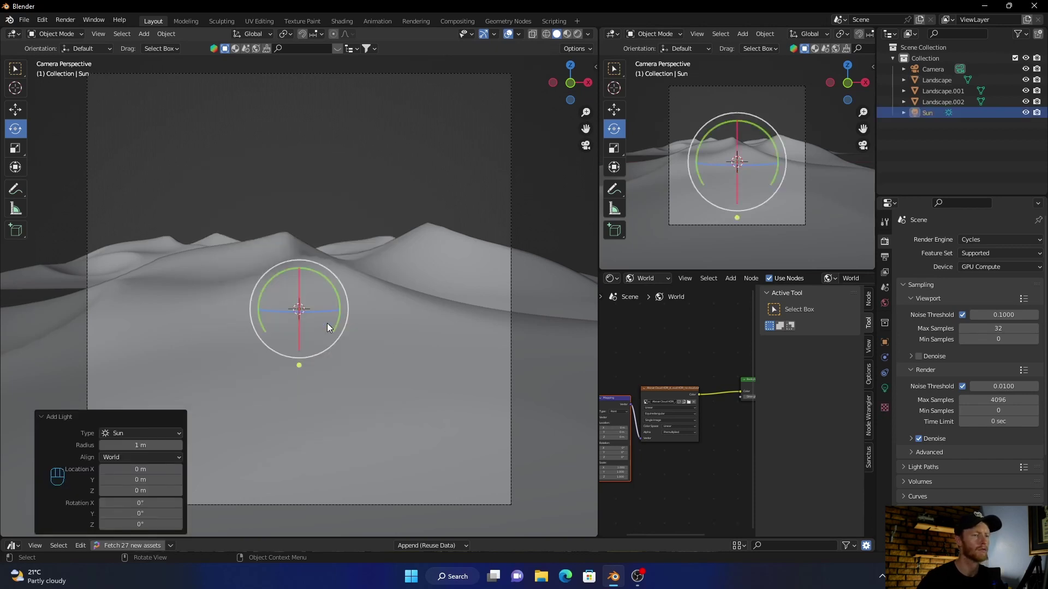
left_click(591, 86)
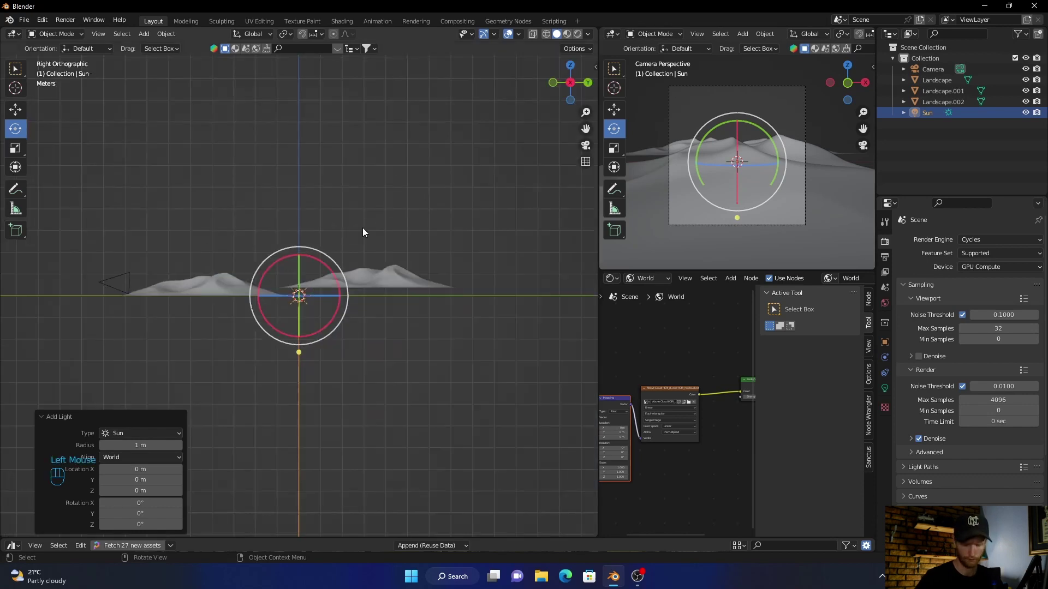
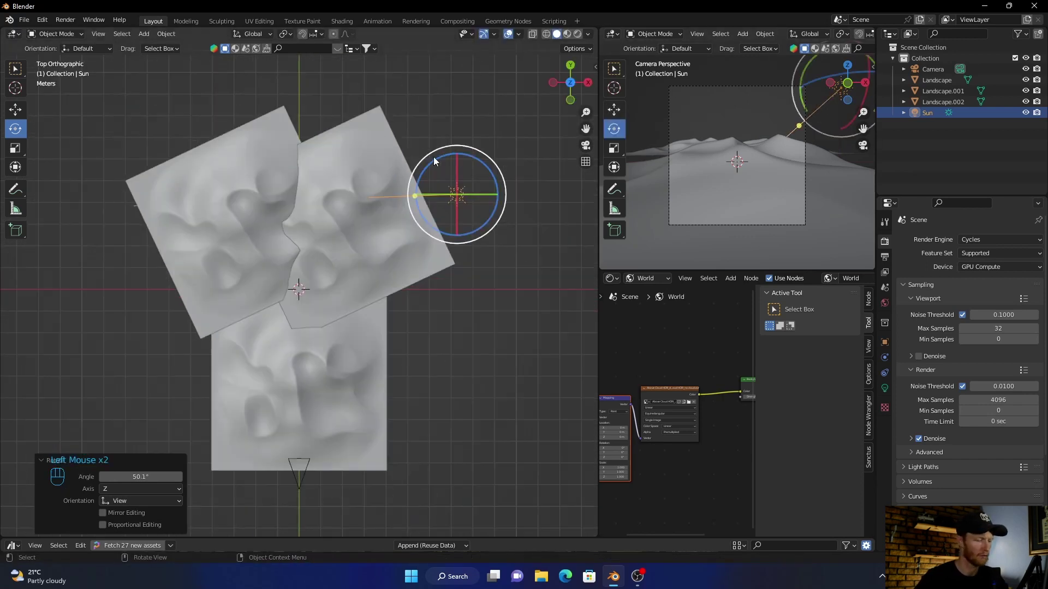
- Rotate the sun to a low angle so its rays rake across the dunes in camera view
key("r")
left_click(333, 144)
left_click_drag(467, 389, 422, 297)
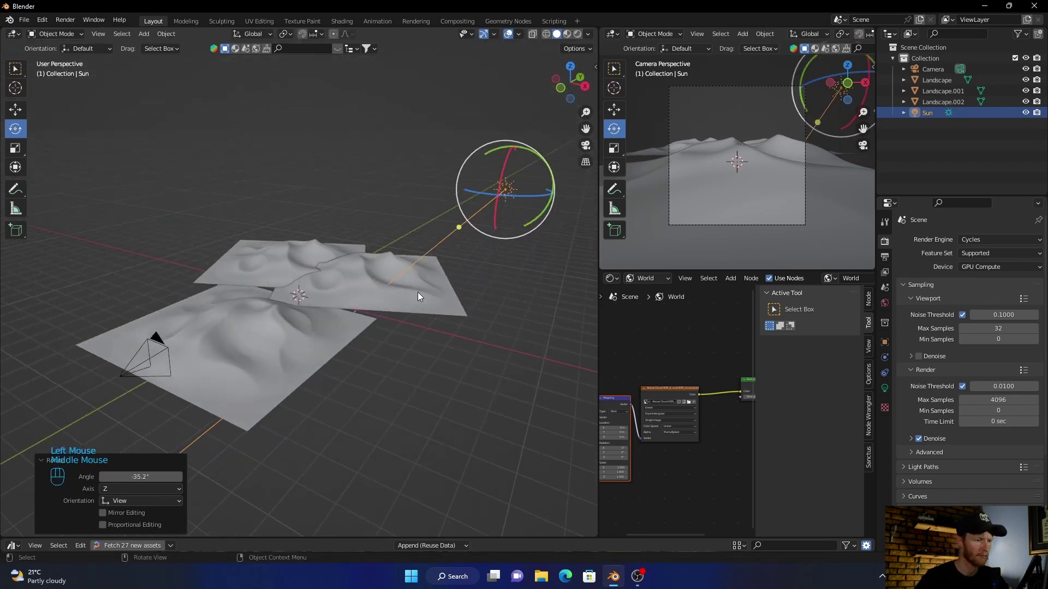
key("r")
left_click(367, 297)
left_click(590, 151)
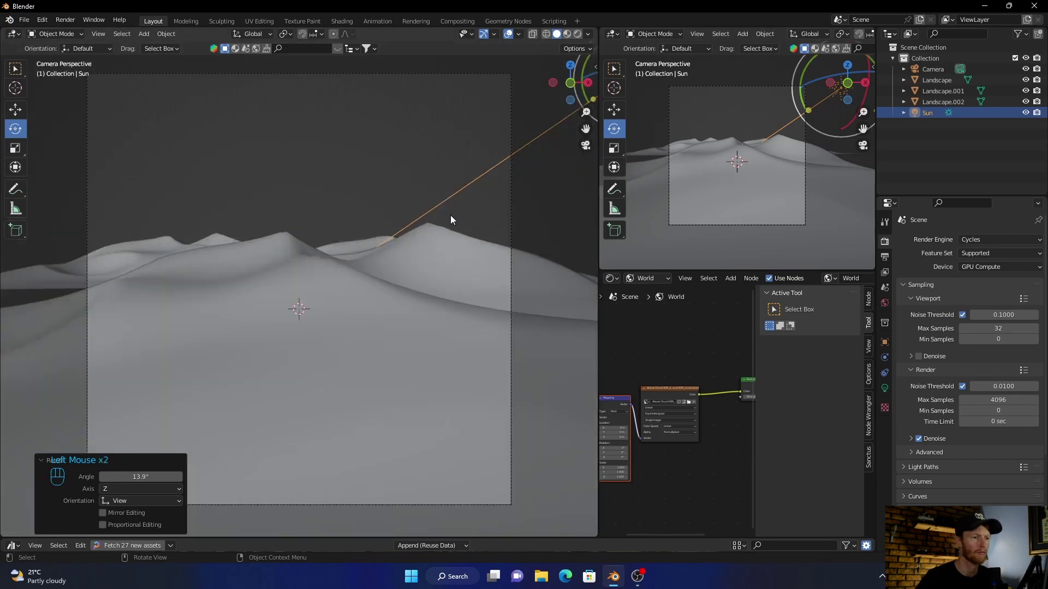
key("r")
left_click(434, 191)
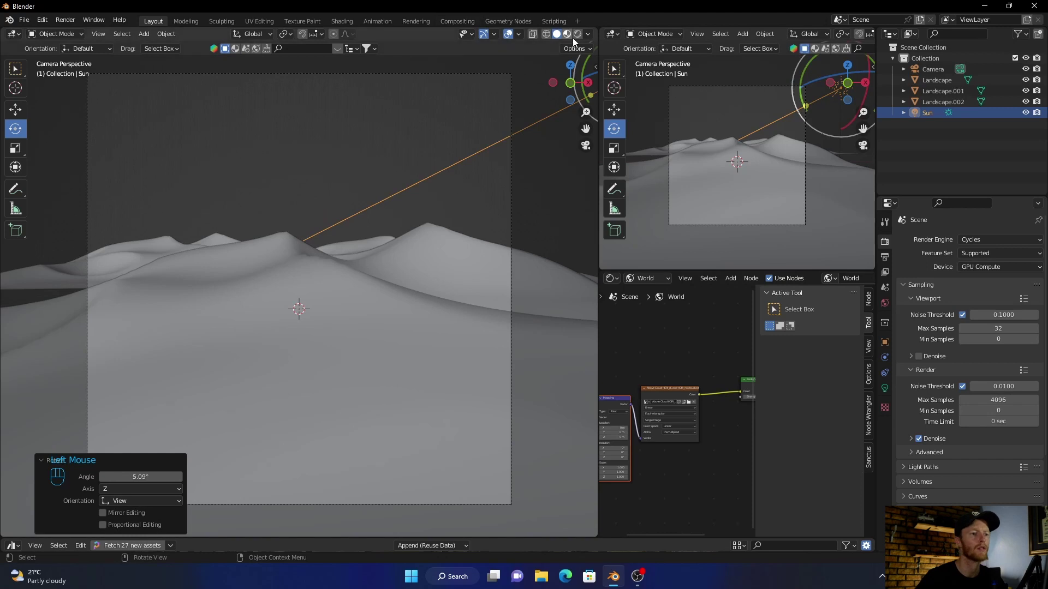
- Switch to the Cycles rendered preview and set the sun's light colour to warm orange
left_click(580, 38)
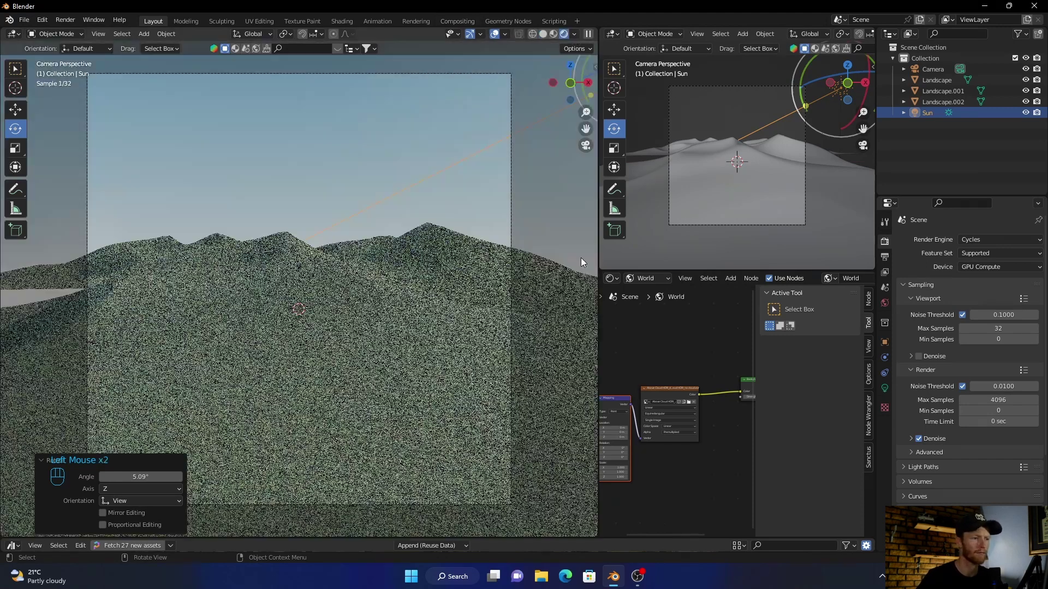
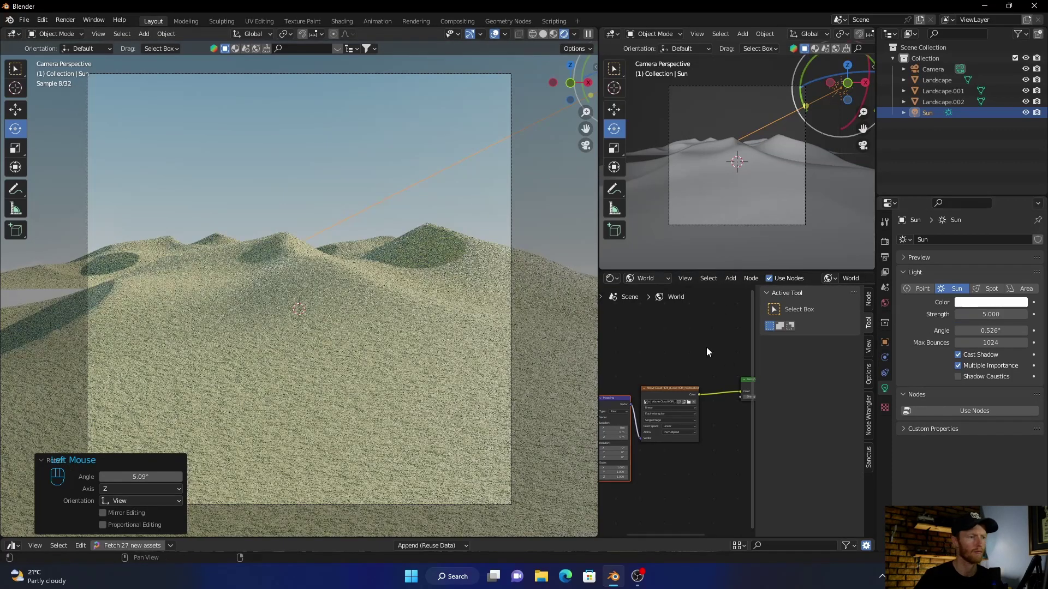
left_click(992, 307)
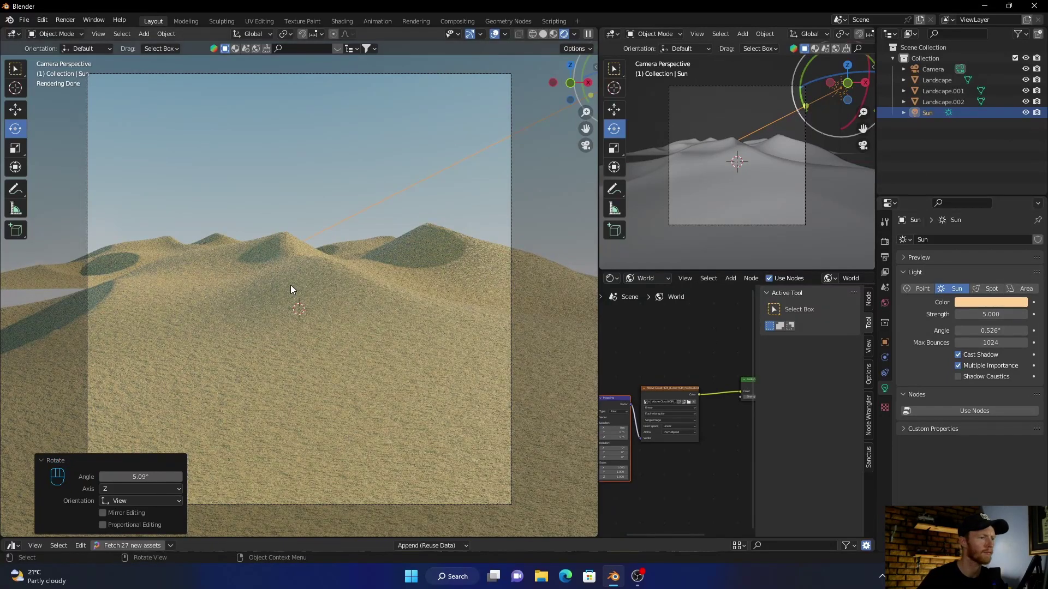
left_click(385, 342)
- Bring the Landscape material's shader nodes into view
left_click_drag(642, 284, 650, 296)
scroll("down", 3)
middle_click(646, 365)
scroll("down", 3)
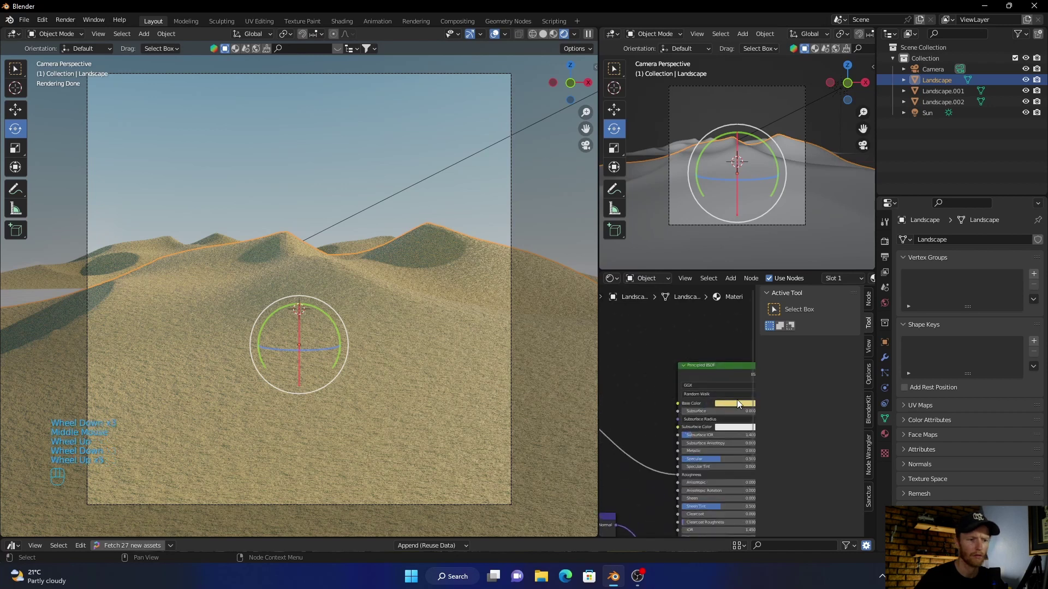
- Push the Principled BSDF base colour to a deeper, more saturated orange sand tone
left_click(737, 405)
scroll("up", 3)
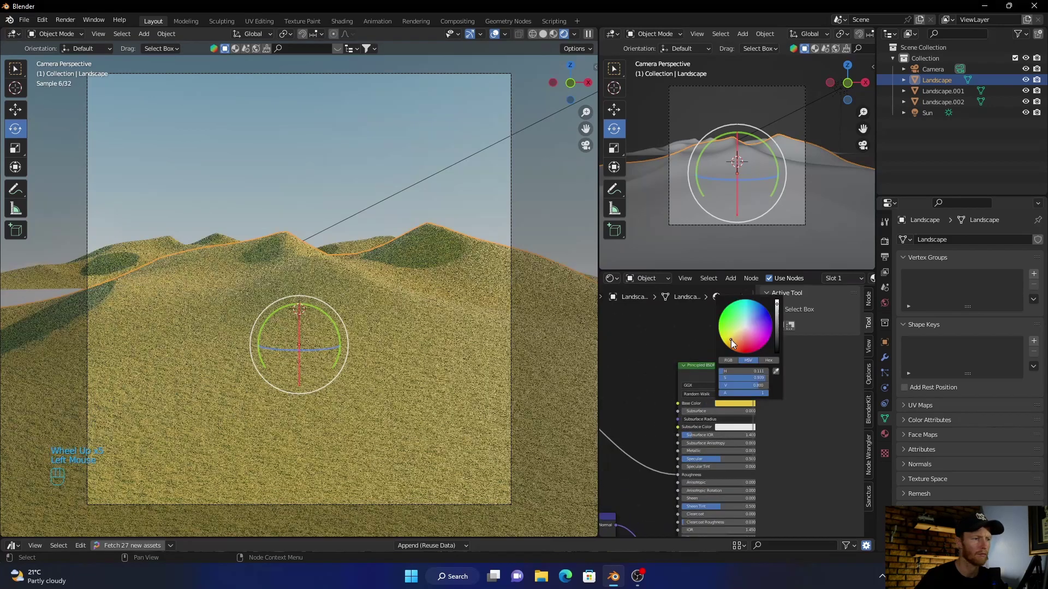
left_click(556, 203)
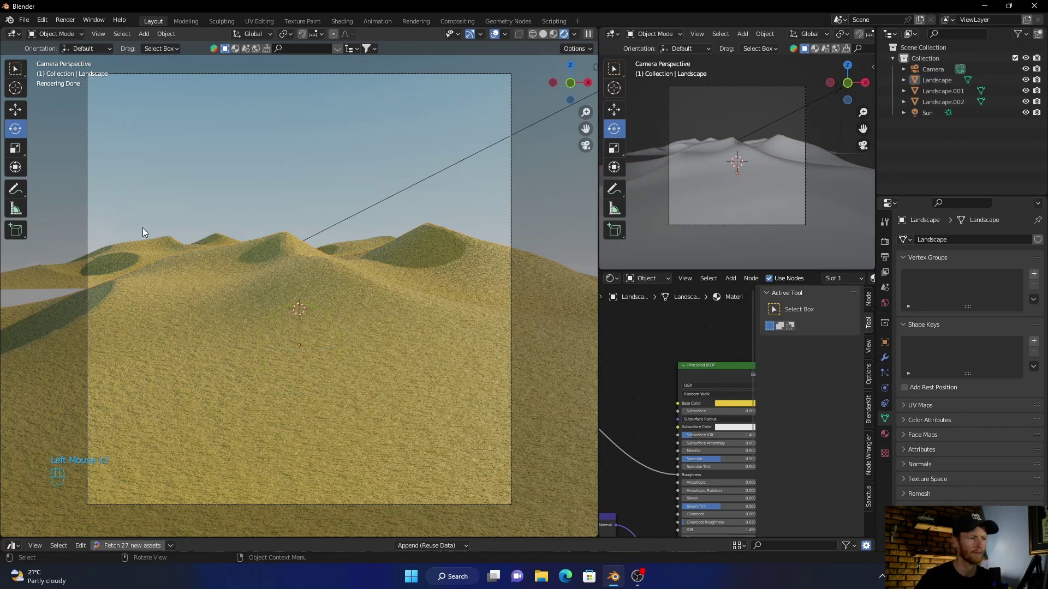
left_click(726, 407)
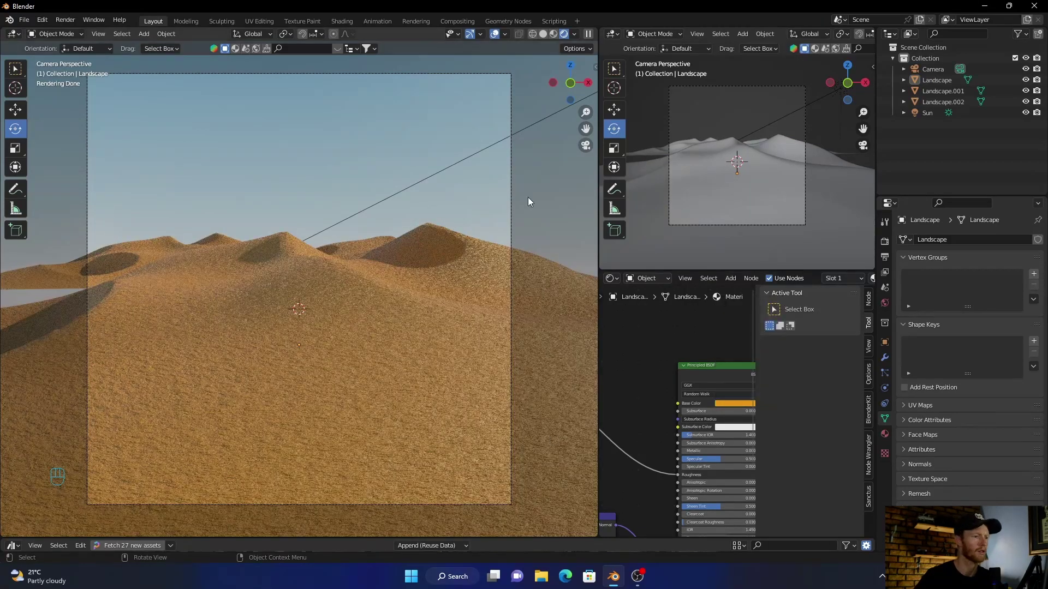
left_click(541, 196)
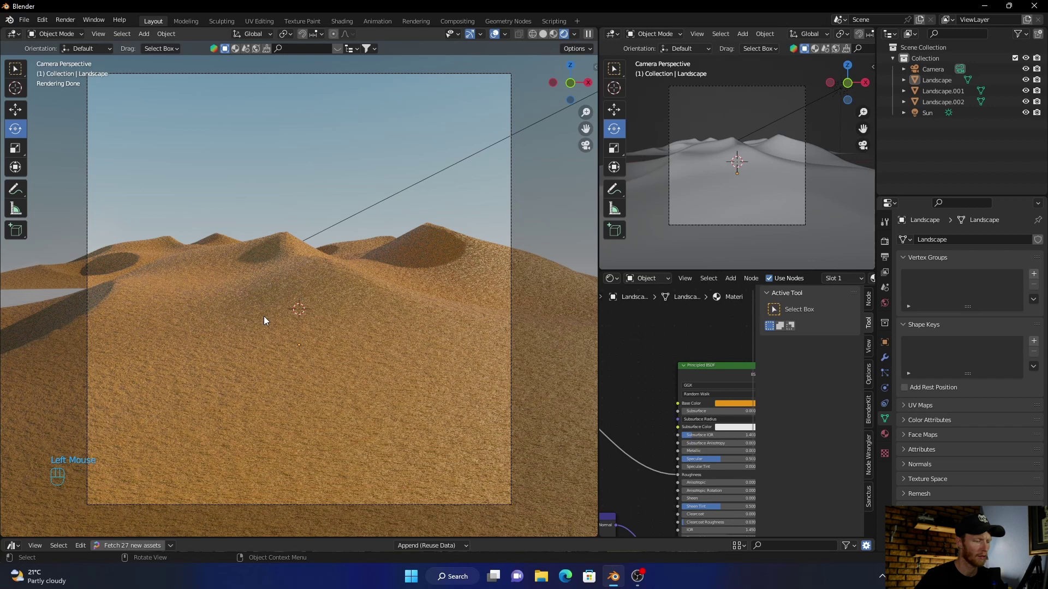
- Add a Cube mesh and delete its default Principled BSDF node
key("shift+a")
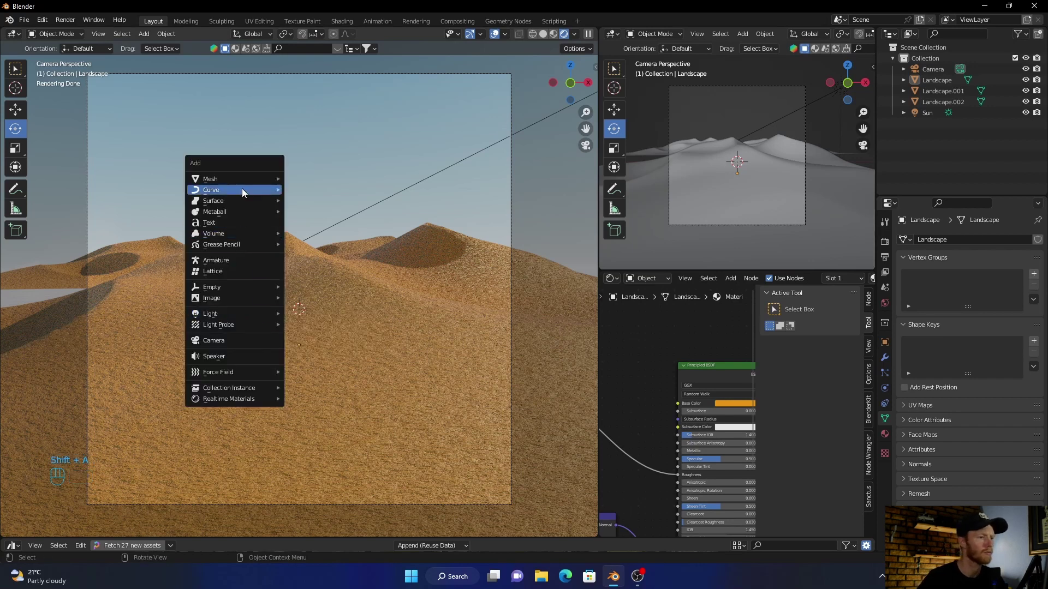
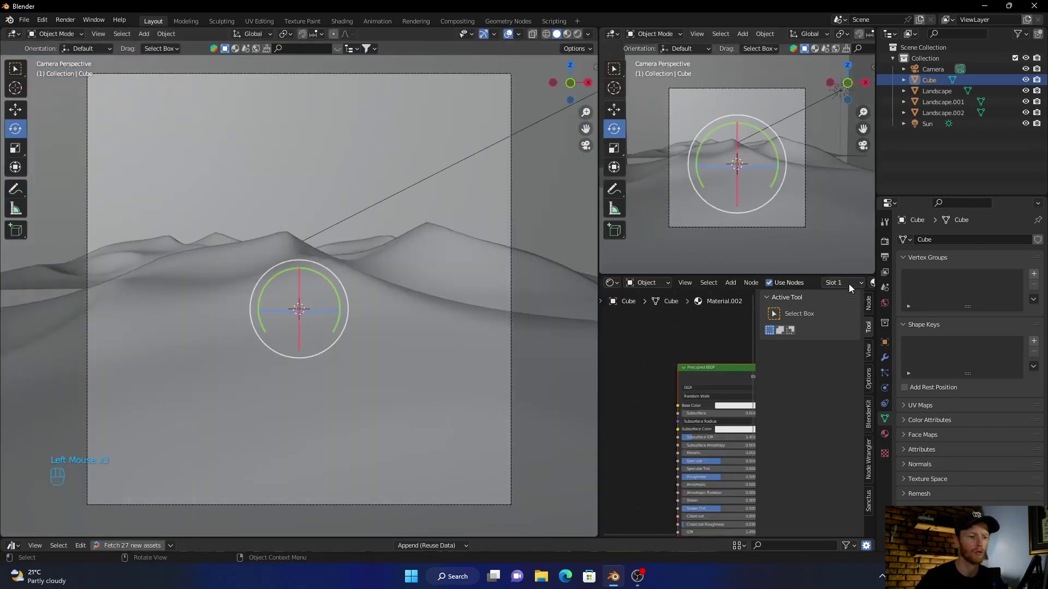
middle_click(737, 344)
scroll("up", 3)
left_click(695, 365)
key("Delete")
- Add a Principled Volume node and connect it to the Material Output's Volume socket
scroll("down", 3)
middle_click(693, 359)
key("shift+a")
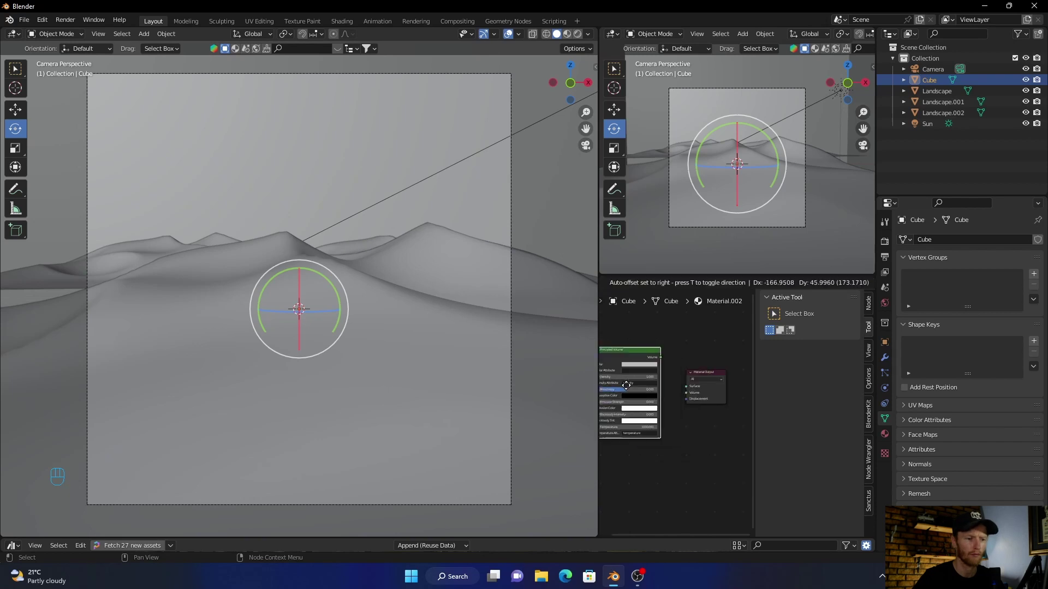
left_click_drag(672, 375, 686, 396)
middle_click(686, 443)
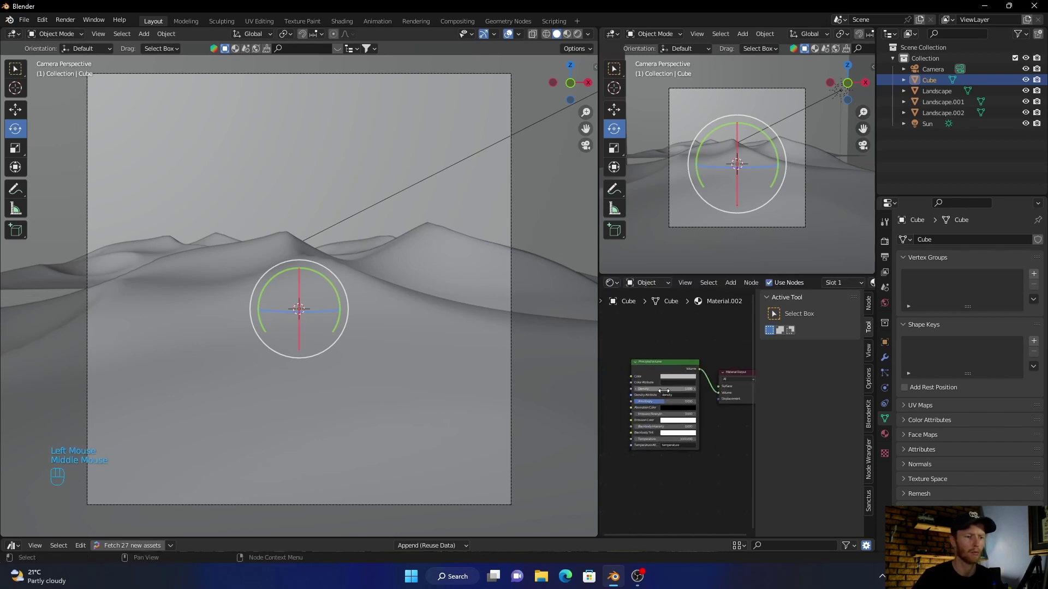
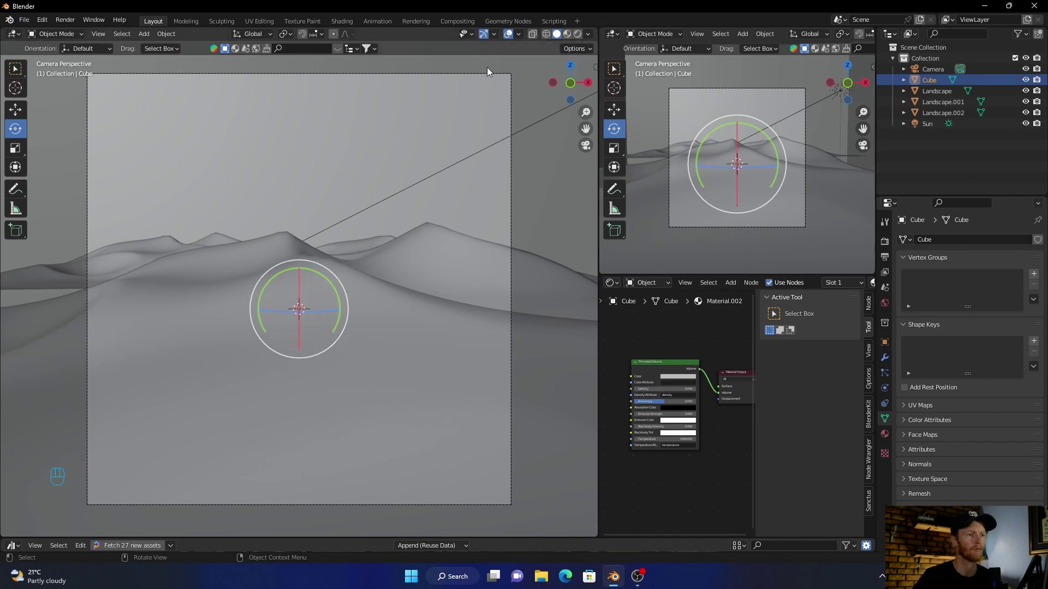
- With the rendered preview on, set the Principled Volume colour to a pale bluish-grey for a soft sky haze
left_click(580, 39)
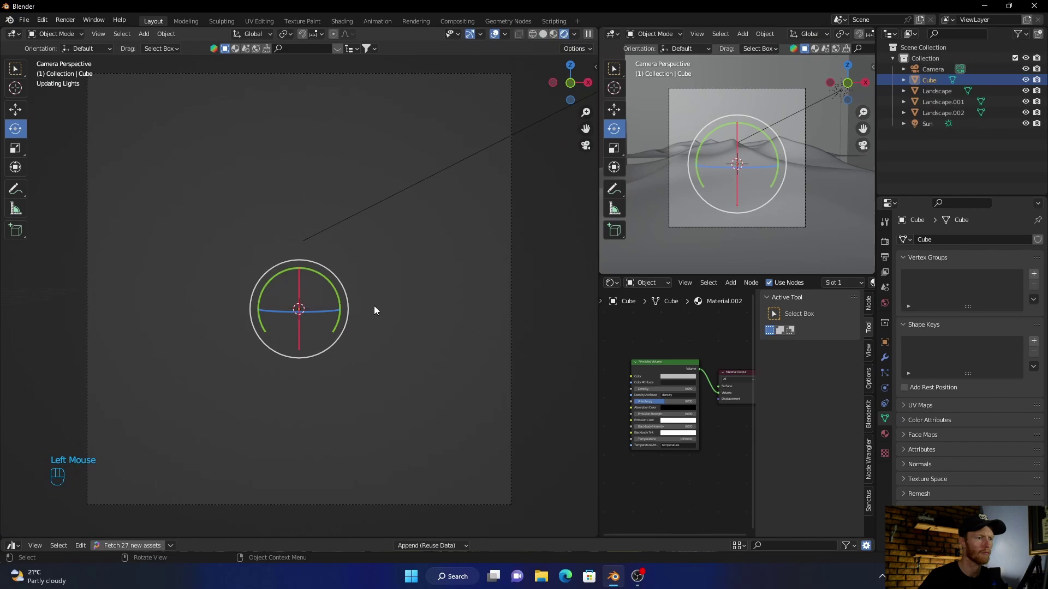
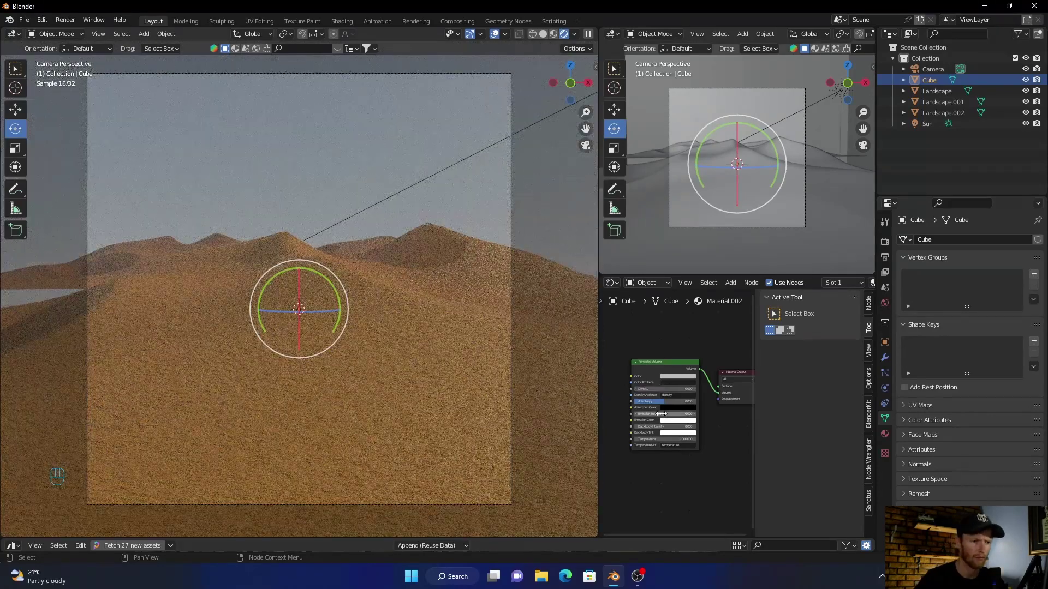
left_click(677, 381)
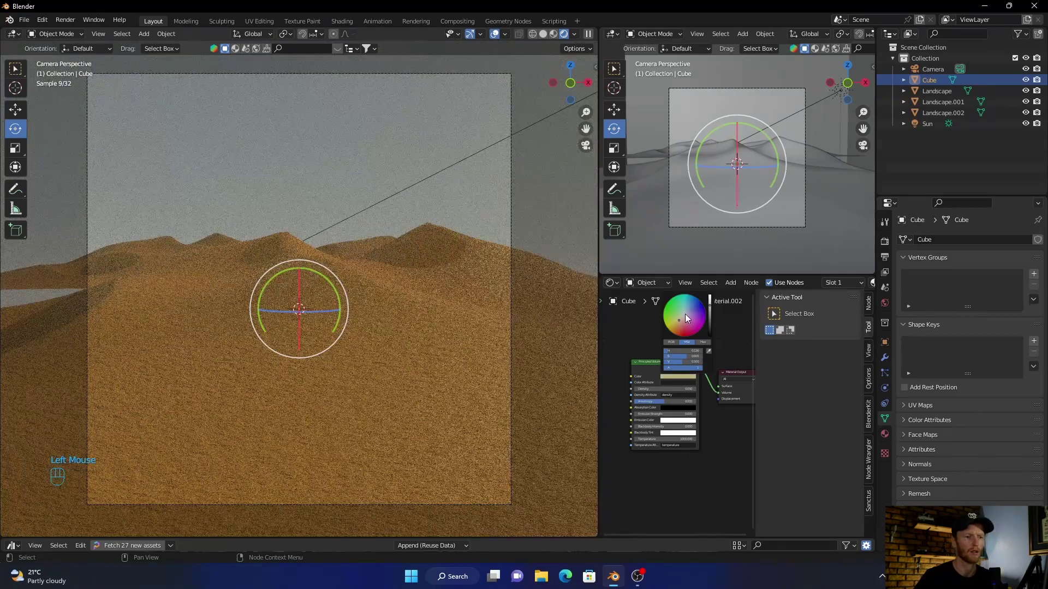
left_click_drag(674, 335, 674, 335)
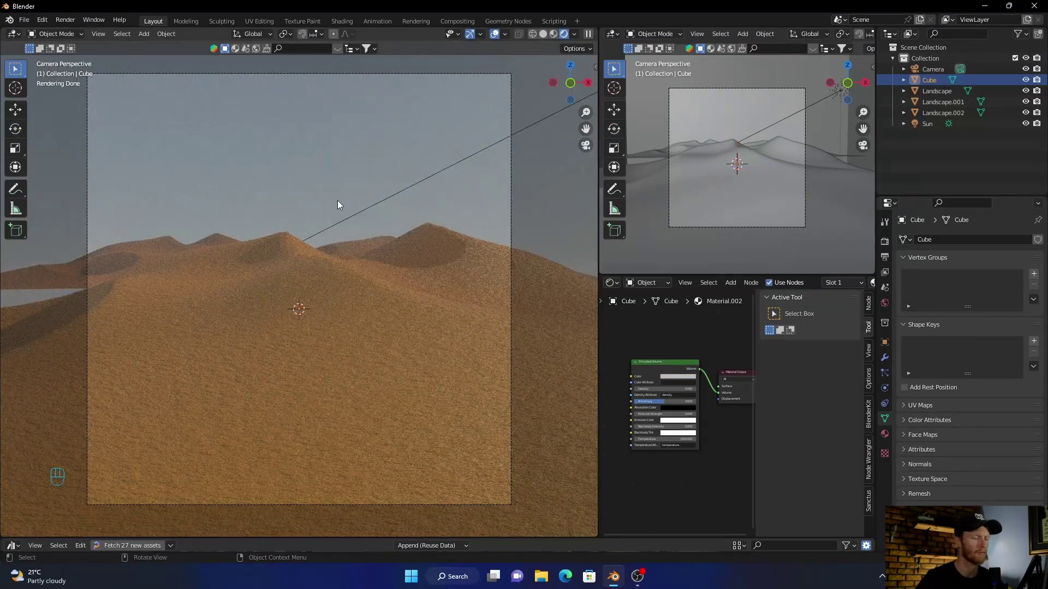
- Add a sphere, slide it along Y onto the dune ridge and check its placement through the camera
key("shift+a")
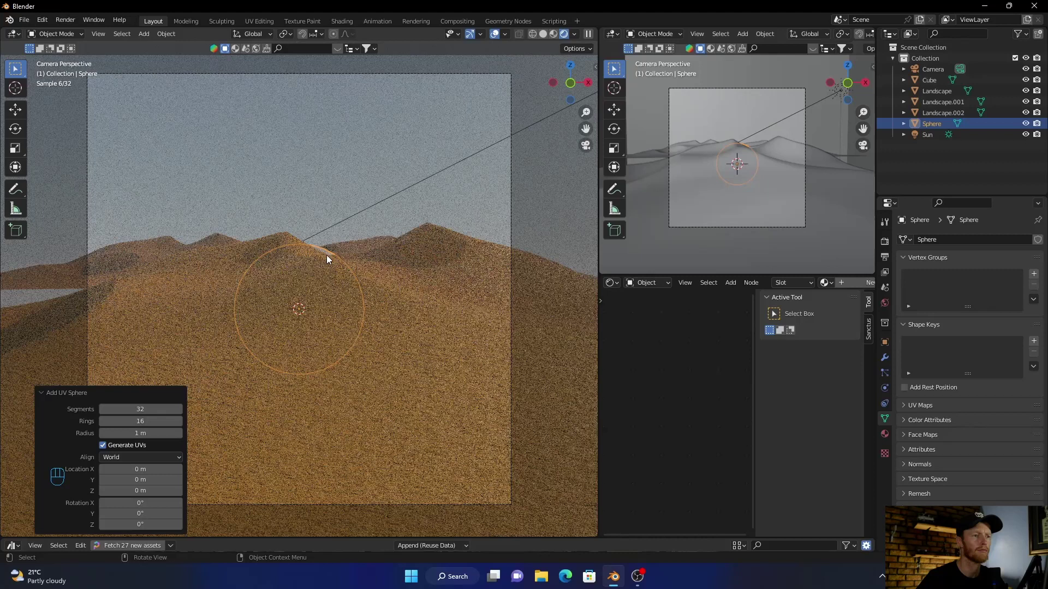
left_click_drag(532, 54, 301, 253)
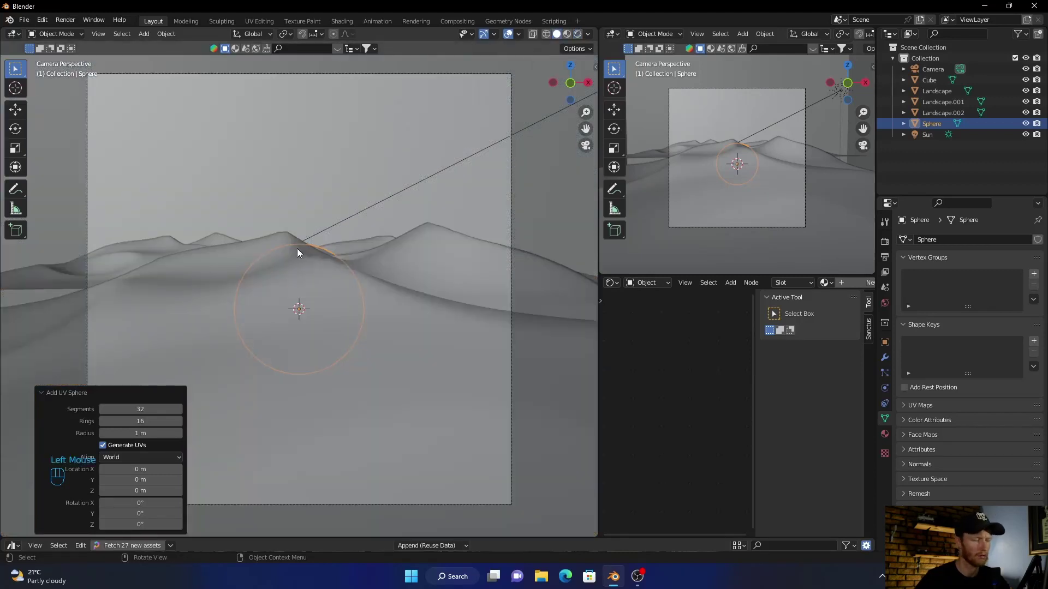
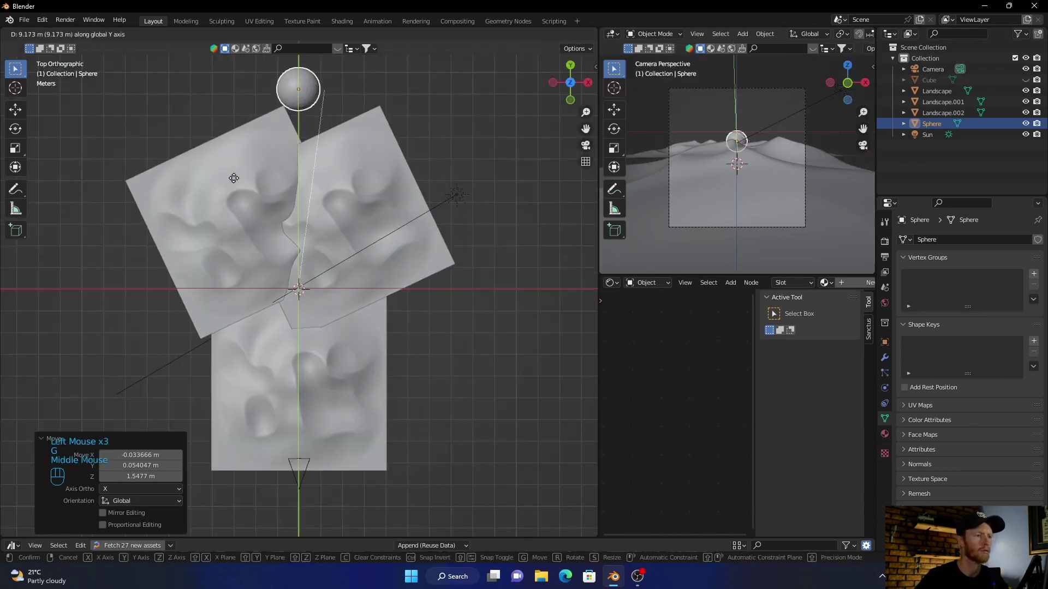
left_click(237, 182)
left_click(588, 149)
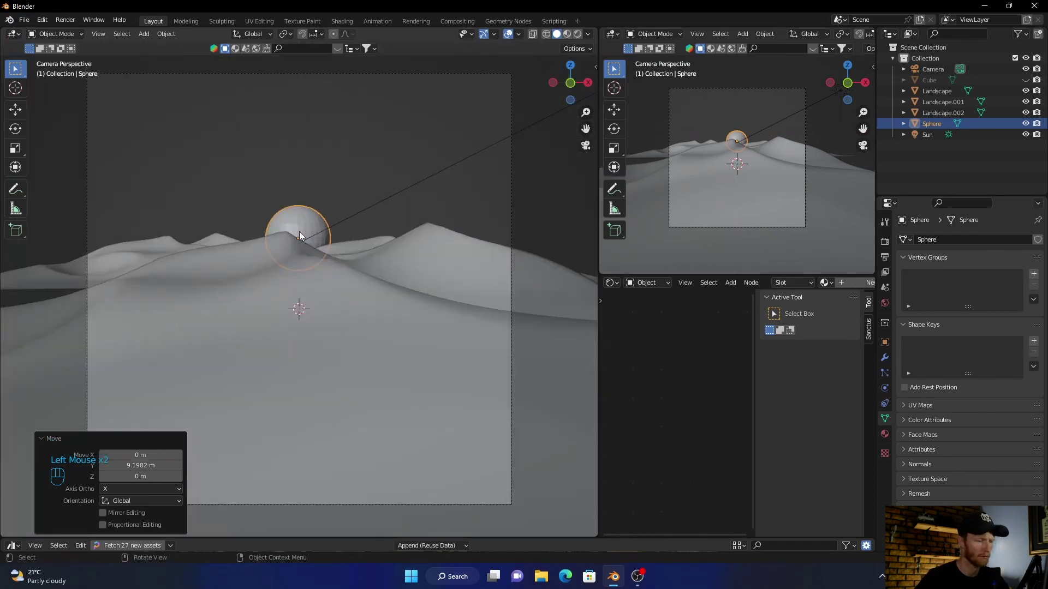
scroll("up", 3)
right_click(305, 197)
- Shade the sphere smooth, add a Subdivision Surface modifier at viewport level 3 and create a new material
left_click_drag(310, 194, 888, 364)
left_click_drag(888, 364, 844, 433)
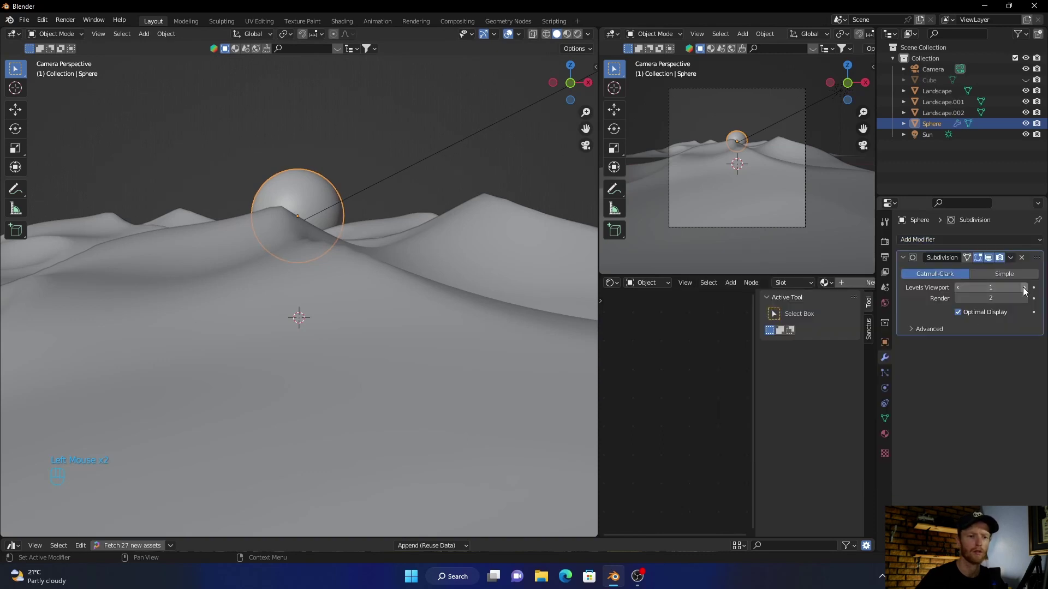
left_click_drag(1025, 291, 294, 195)
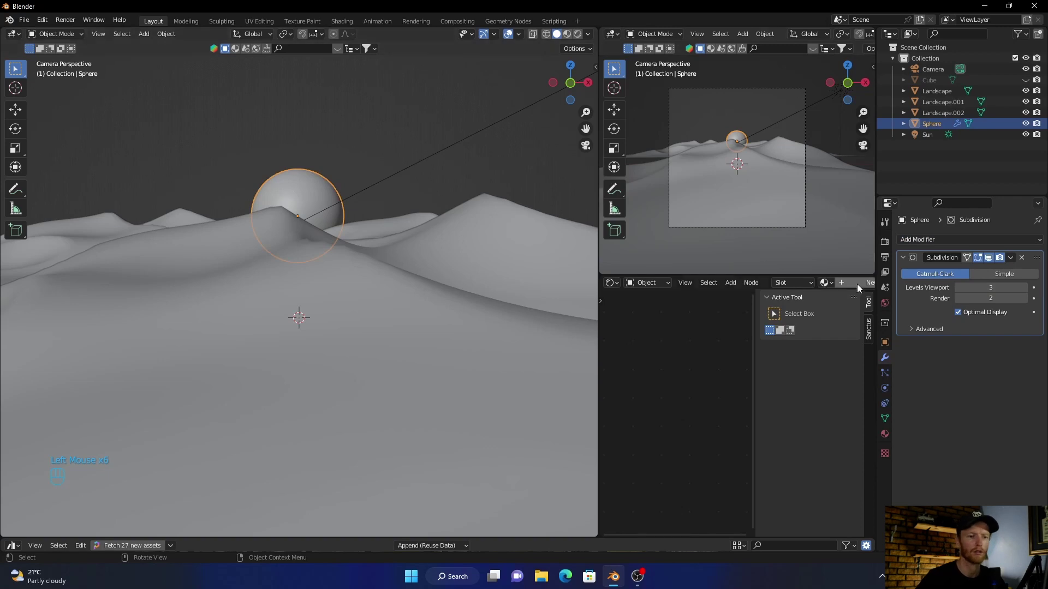
left_click_drag(860, 288, 663, 355)
middle_click(662, 355)
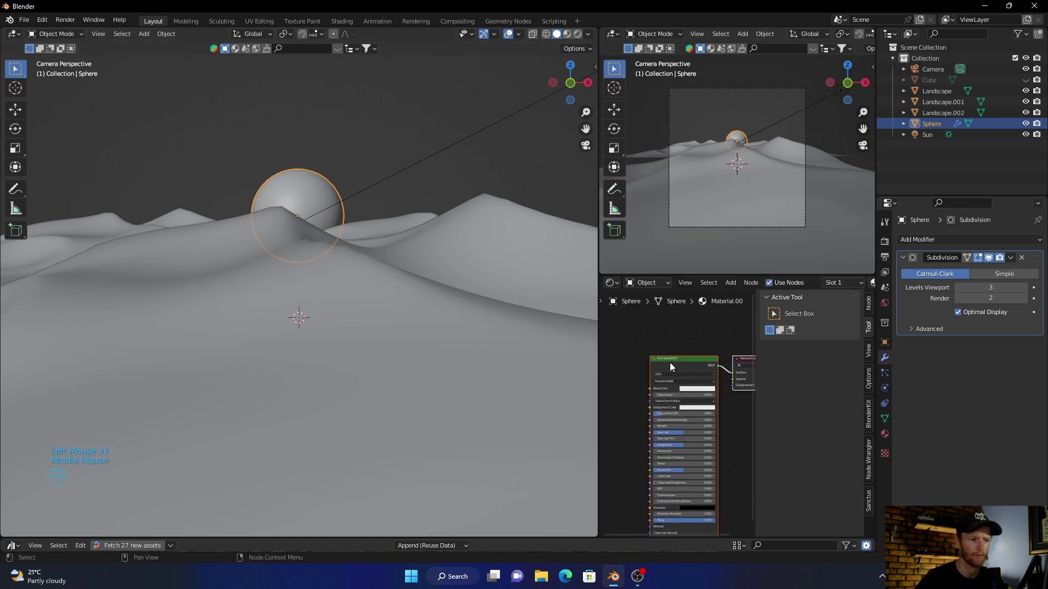
- Delete the Principled BSDF and wire an orange Emission node into the Material Output surface
left_click(670, 369)
key("Delete")
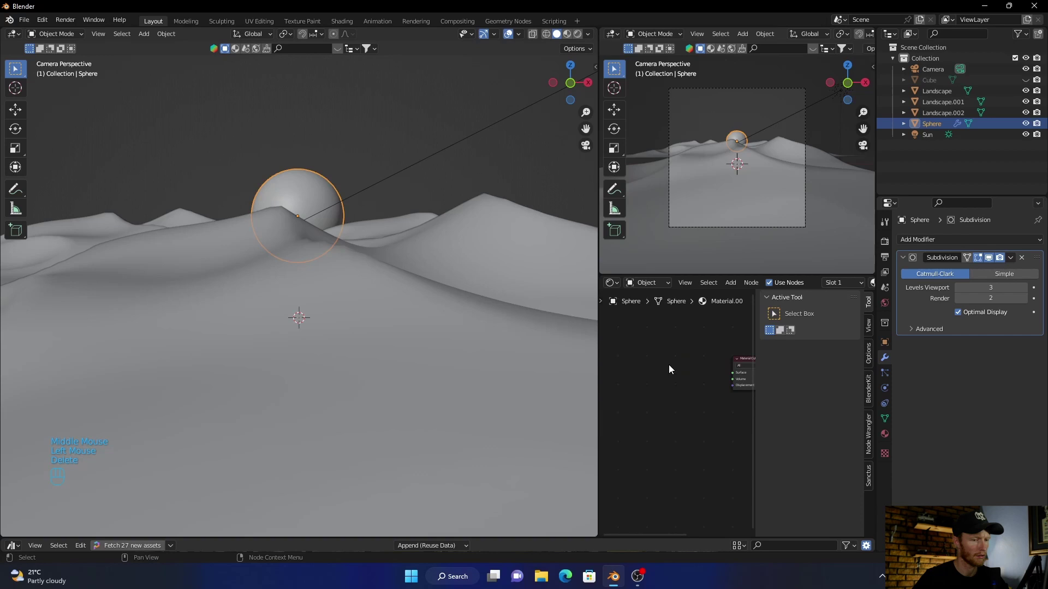
key("shift+a")
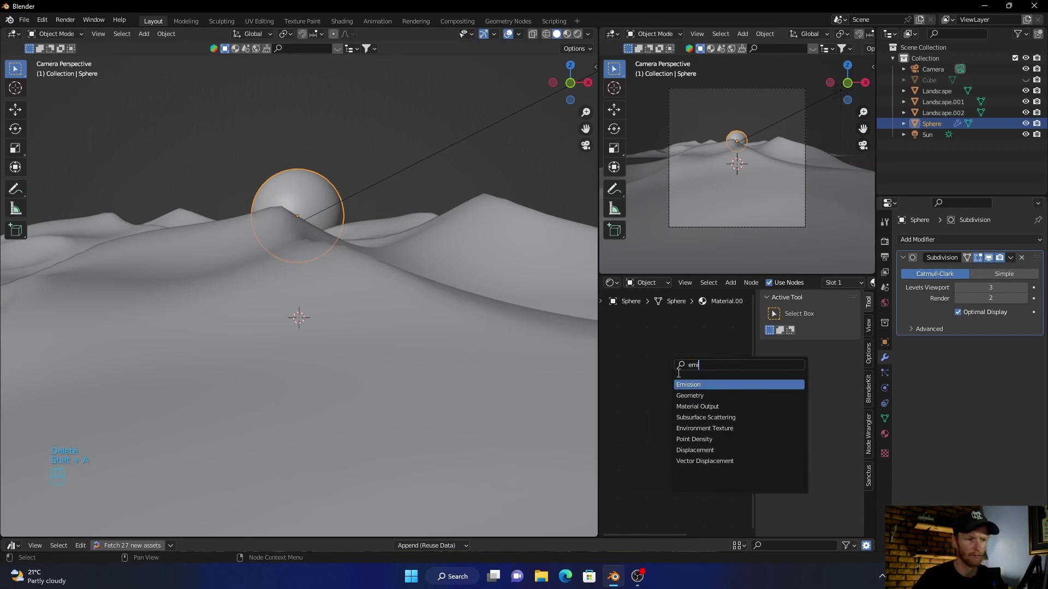
left_click_drag(705, 373, 686, 380)
left_click_drag(686, 380, 692, 355)
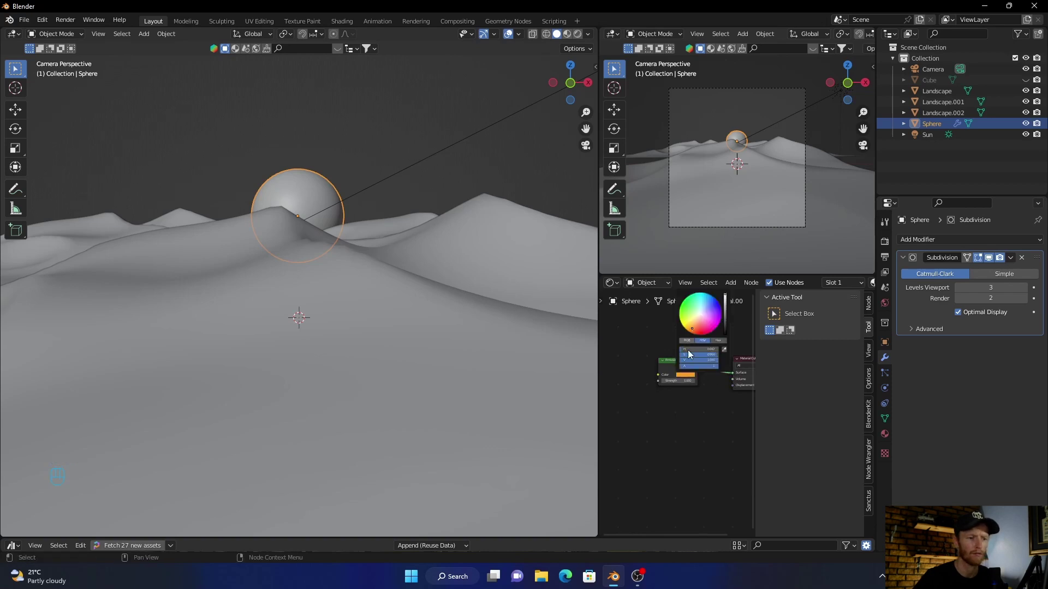
scroll("down", 3)
left_click(1029, 85)
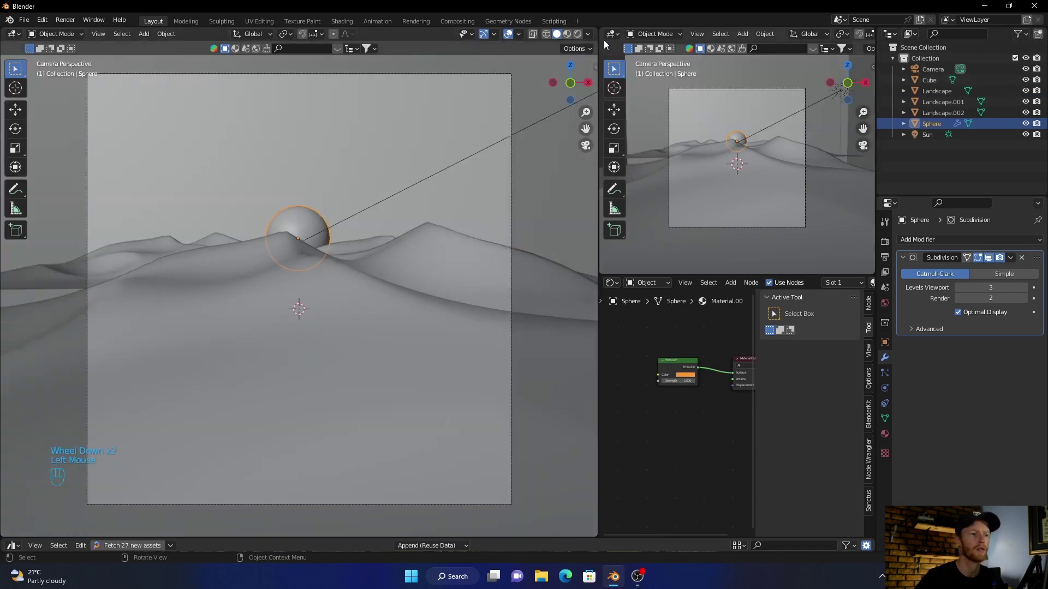
- In Rendered shading, raise the sphere's Emission Strength until it glows like a bright sun disc
left_click(576, 40)
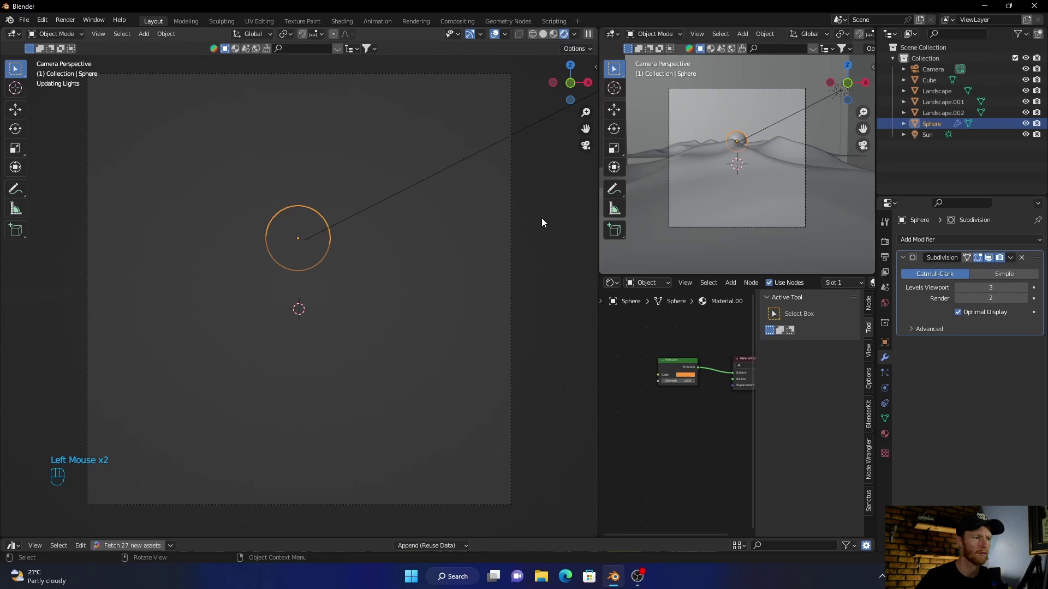
left_click(546, 197)
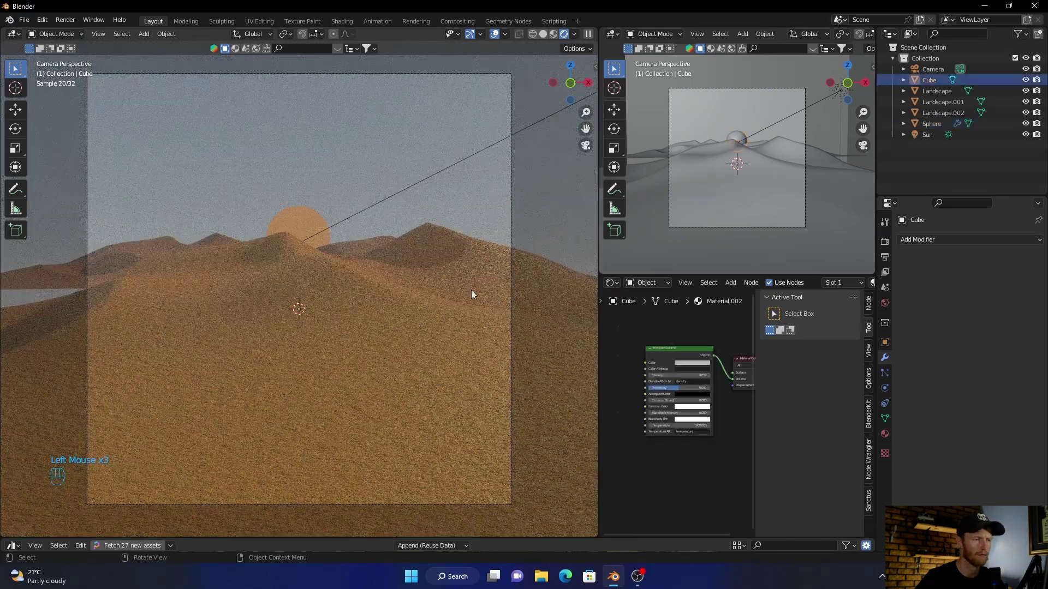
left_click(307, 219)
left_click_drag(735, 374, 732, 384)
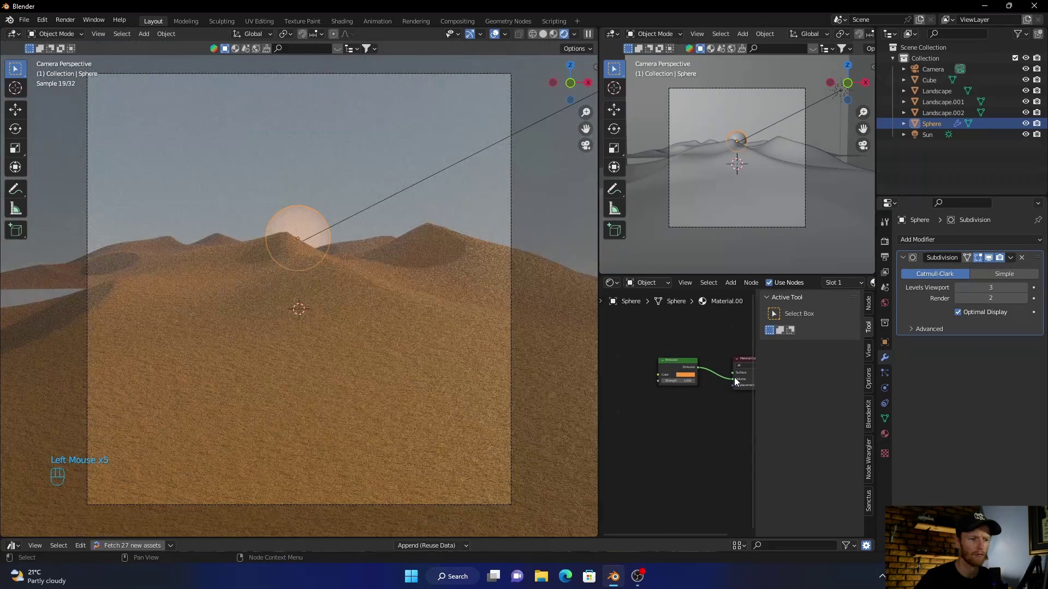
double_click(735, 383)
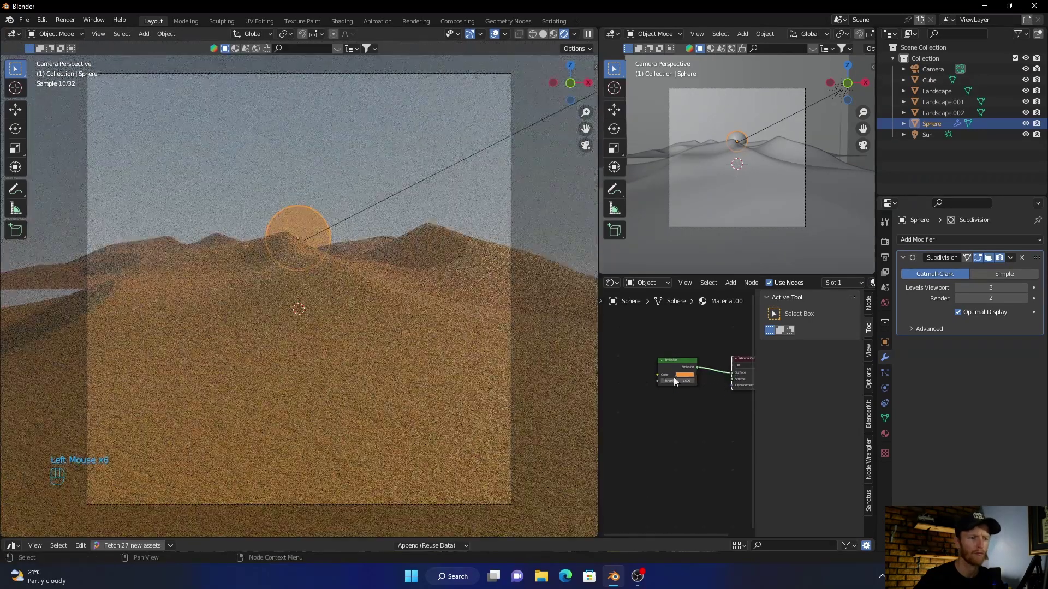
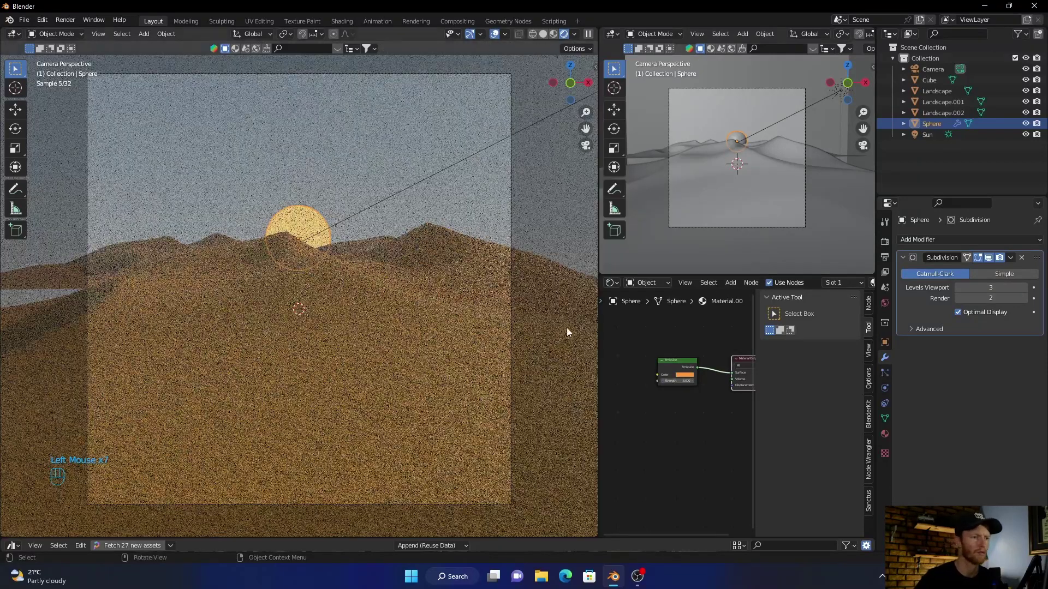
left_click(555, 186)
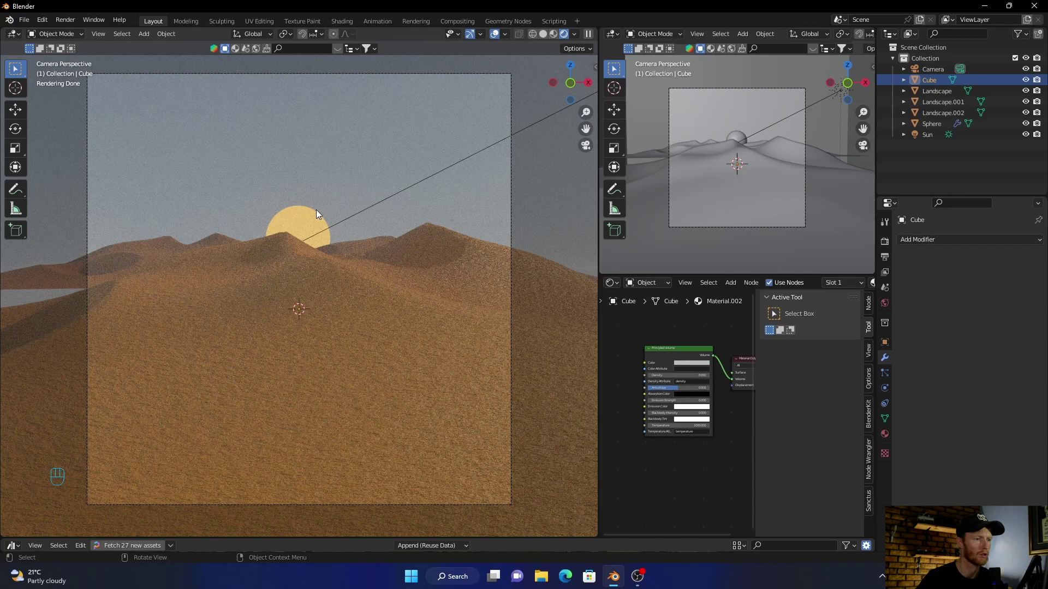
left_click(289, 228)
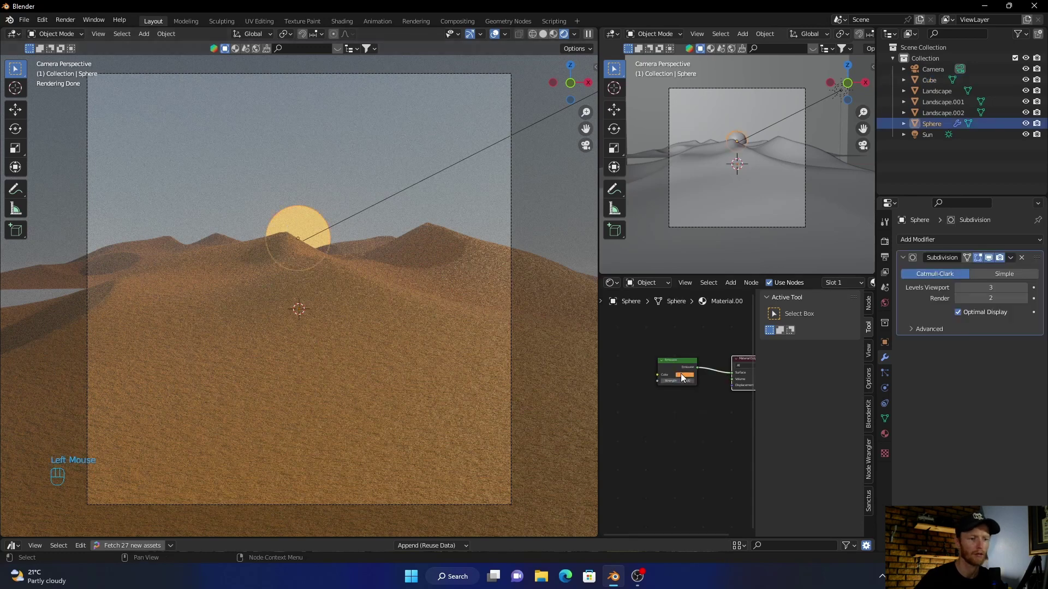
- Adjust the Emission colour's hue and value to a warmer, deeper orange, checking the render between tweaks
left_click(685, 377)
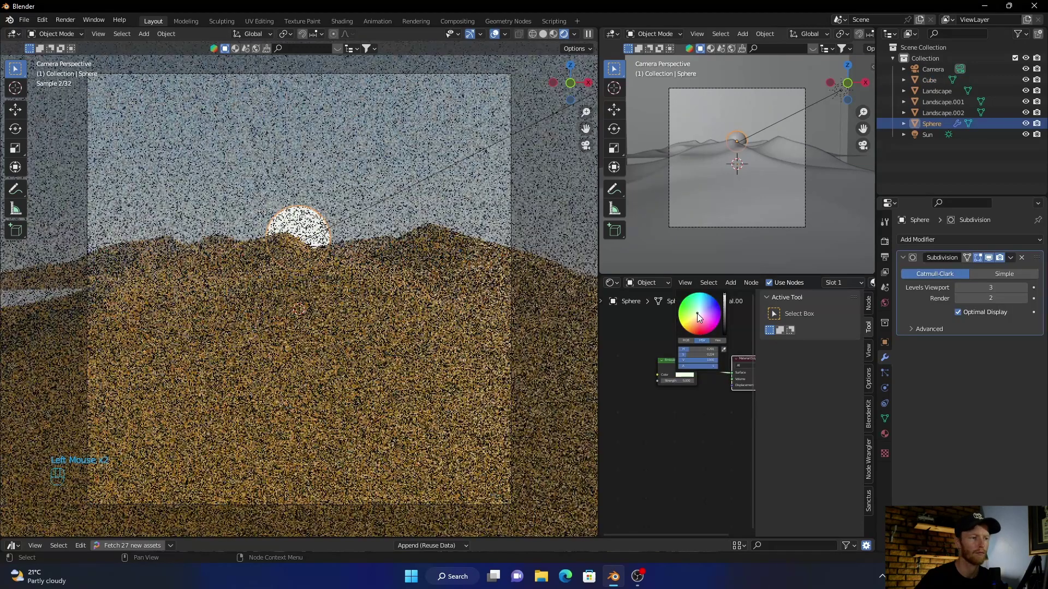
left_click(545, 185)
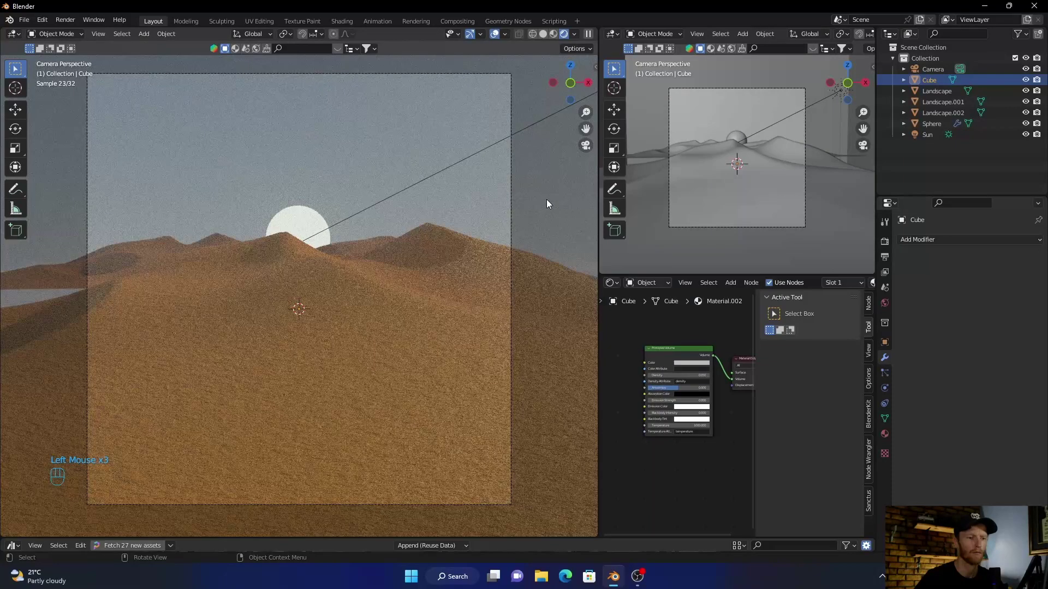
left_click(303, 221)
left_click(685, 377)
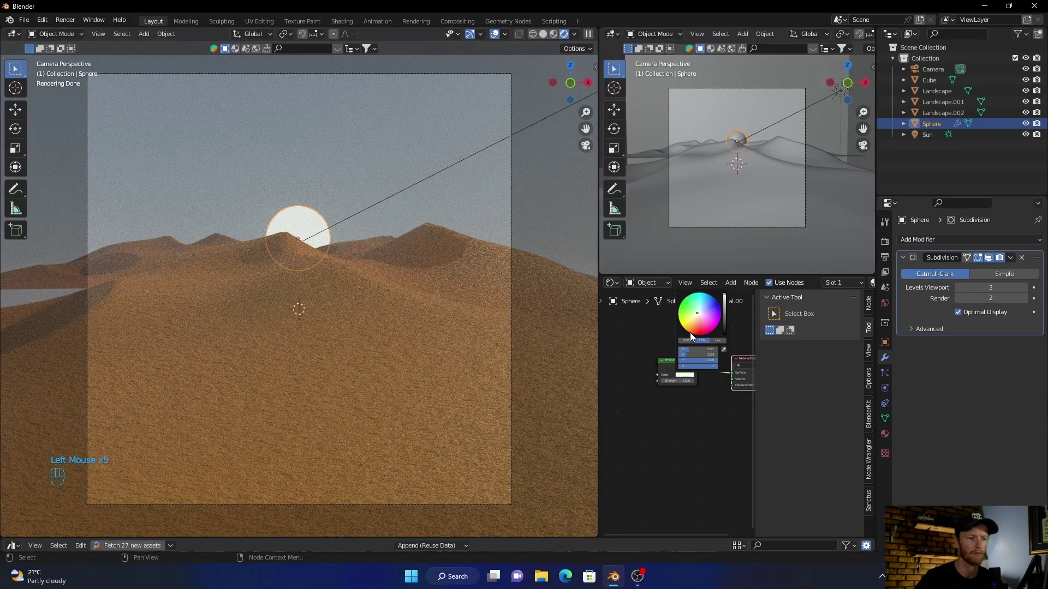
left_click(531, 194)
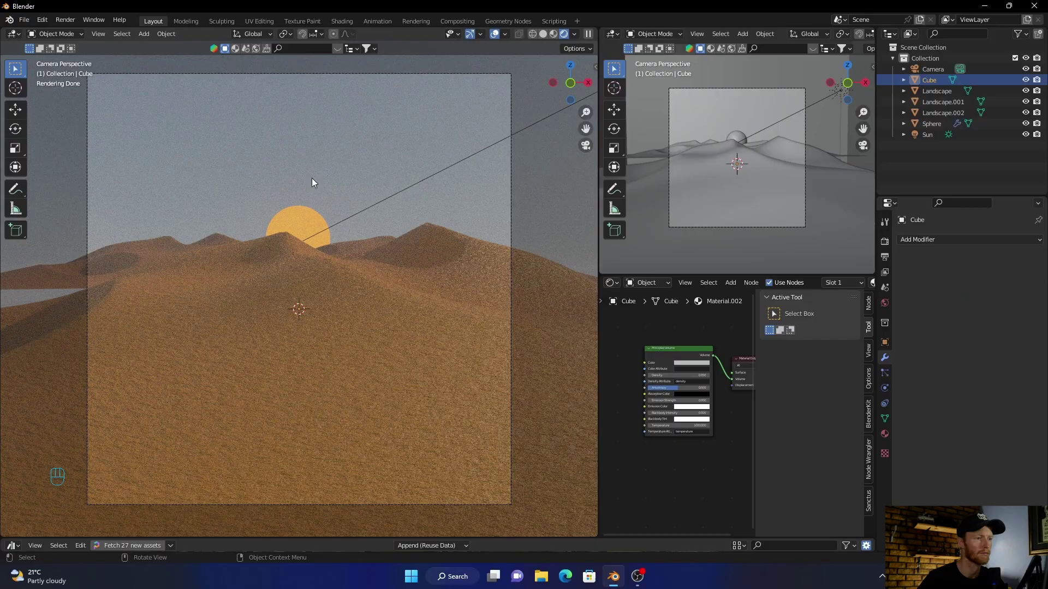
left_click(294, 225)
- Move the sun sphere higher above the dune ridge and scale it down to about 0.56
key("g")
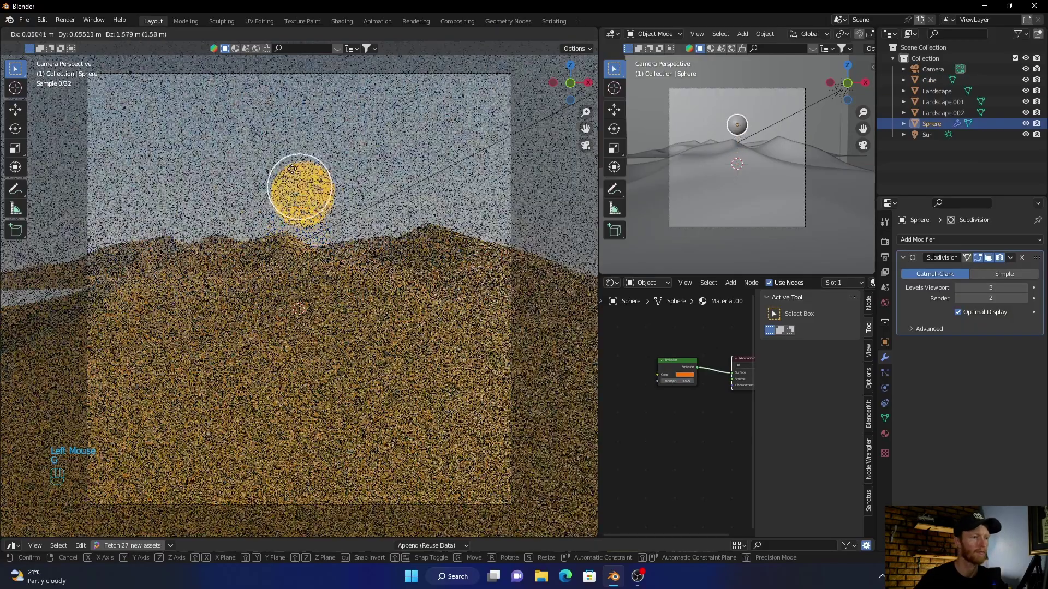
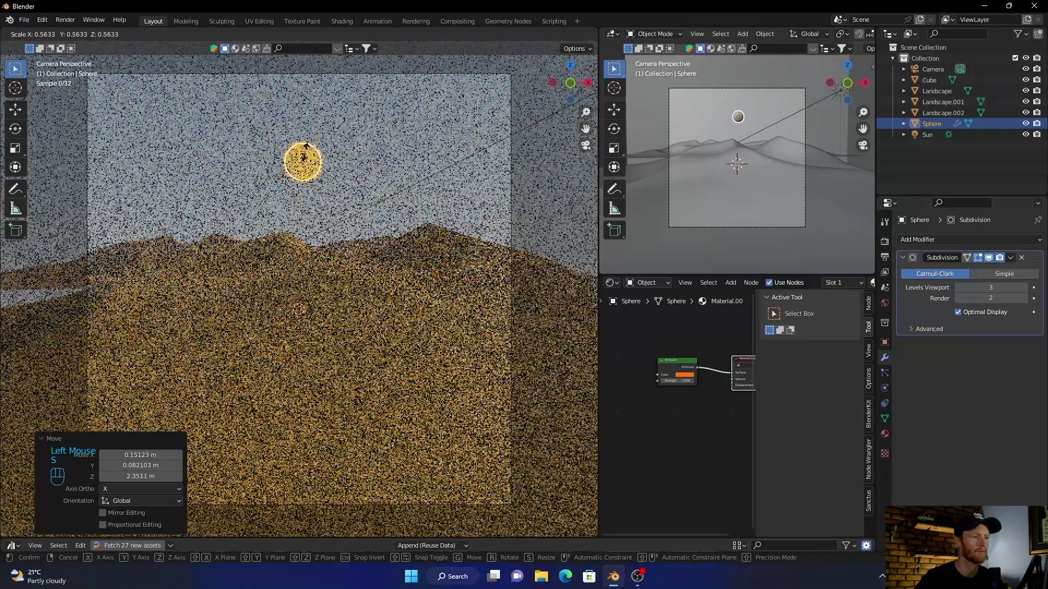
left_click(309, 155)
left_click(531, 188)
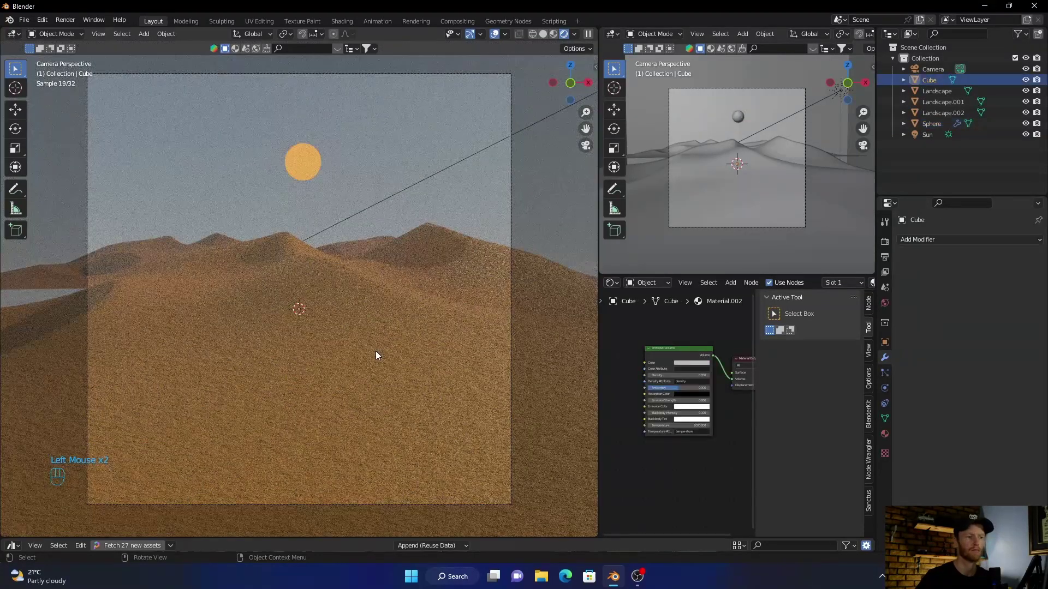